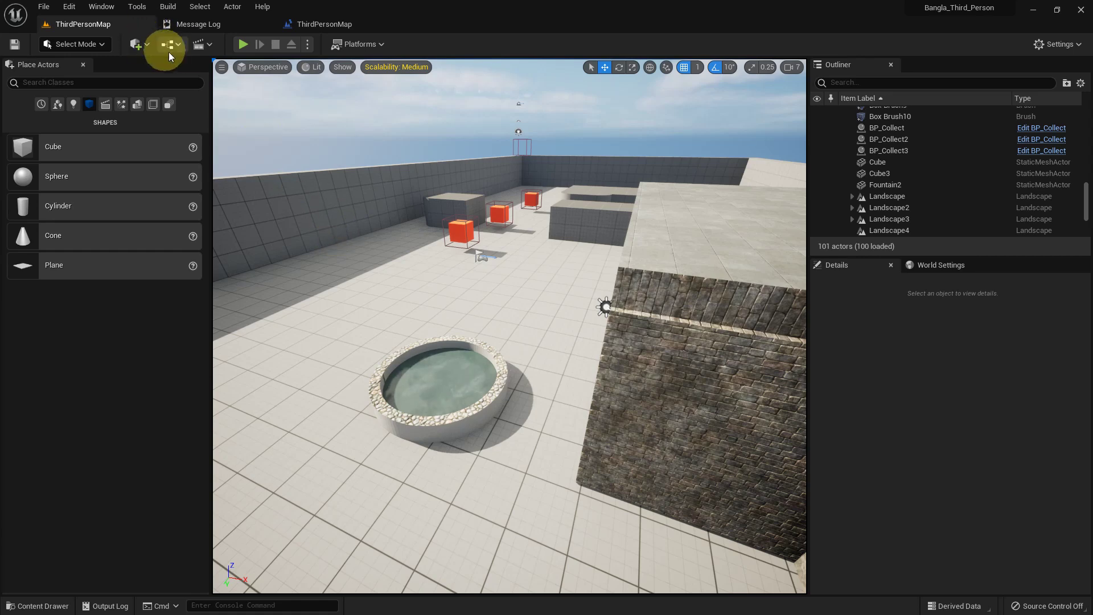
Create a new Level Blueprint variable named Rotator with its type set to Rotator
scroll(down, 3)
scroll(up, 3)
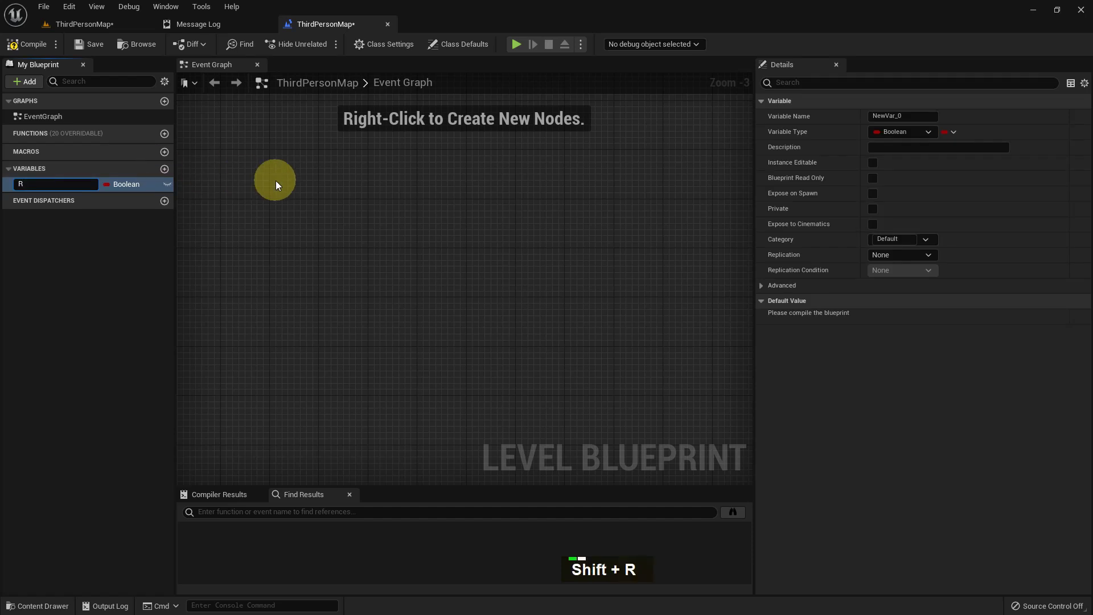
key(o)
key(BackSpace)
key(BackSpace)
key(t)
key(r)
key(BackSpace)
key(BackSpace)
key(BackSpace)
text(R, O)
key(Return)
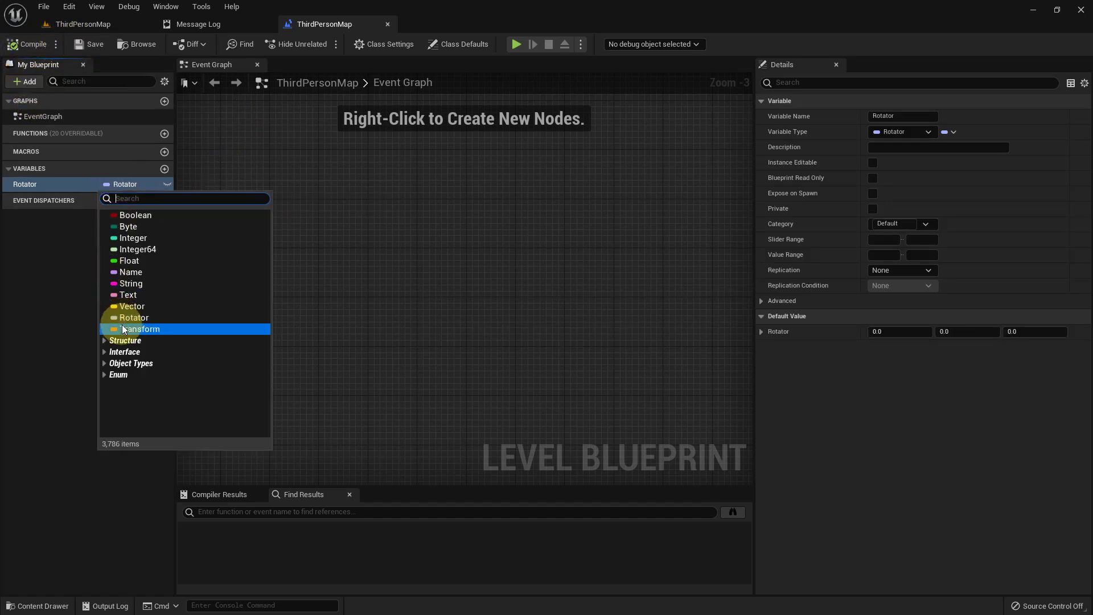
middle_click(122, 322)
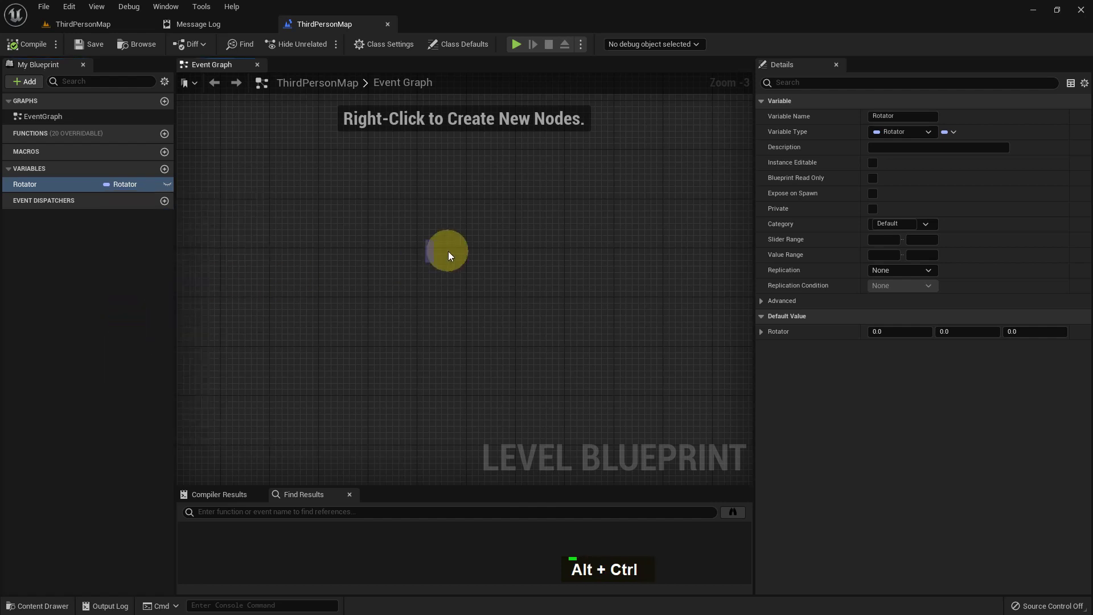
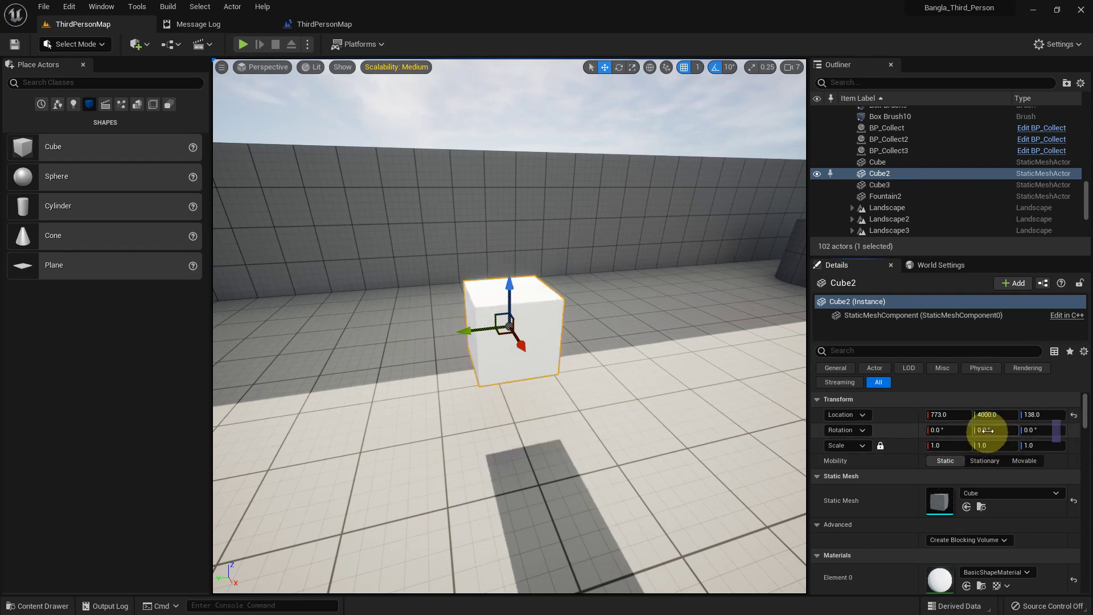
Select Cube2 in the viewport and reset its Transform rotation to zero on all axes
click(647, 439)
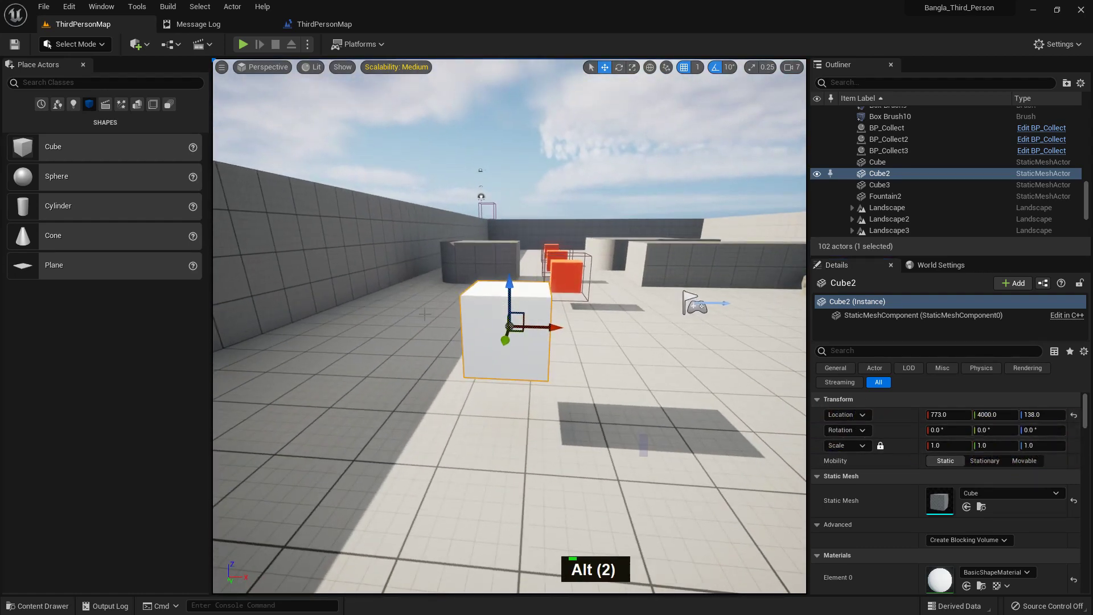
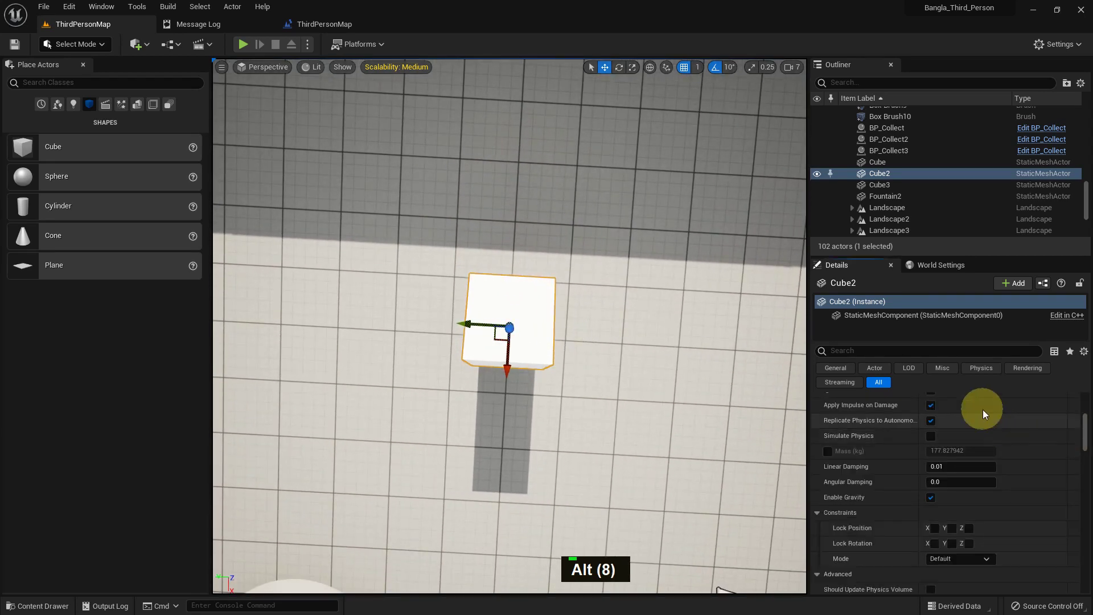
scroll(up, 3)
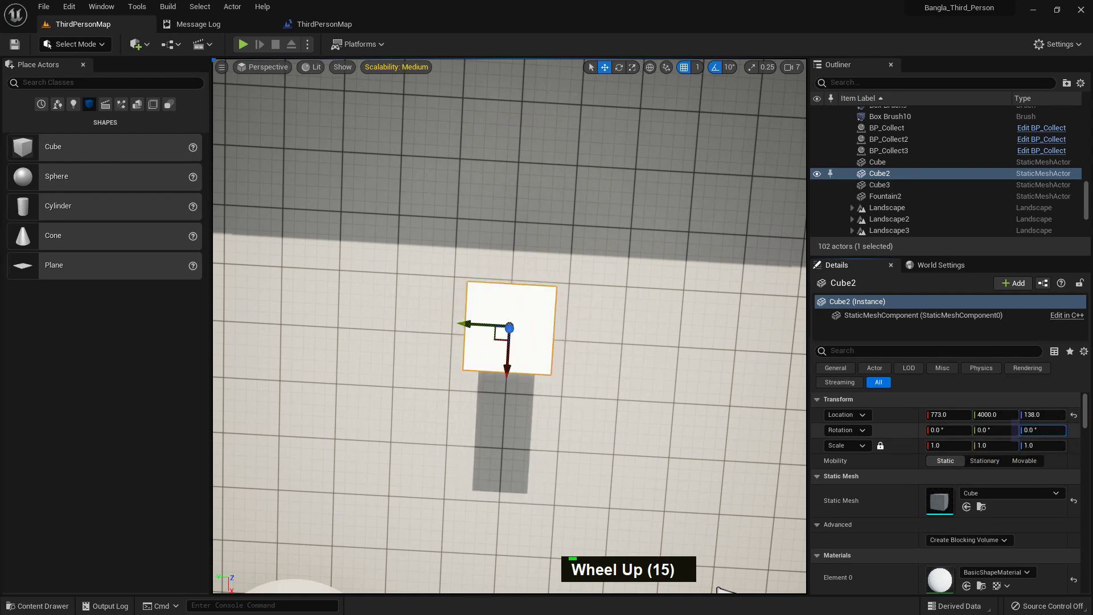
click(591, 396)
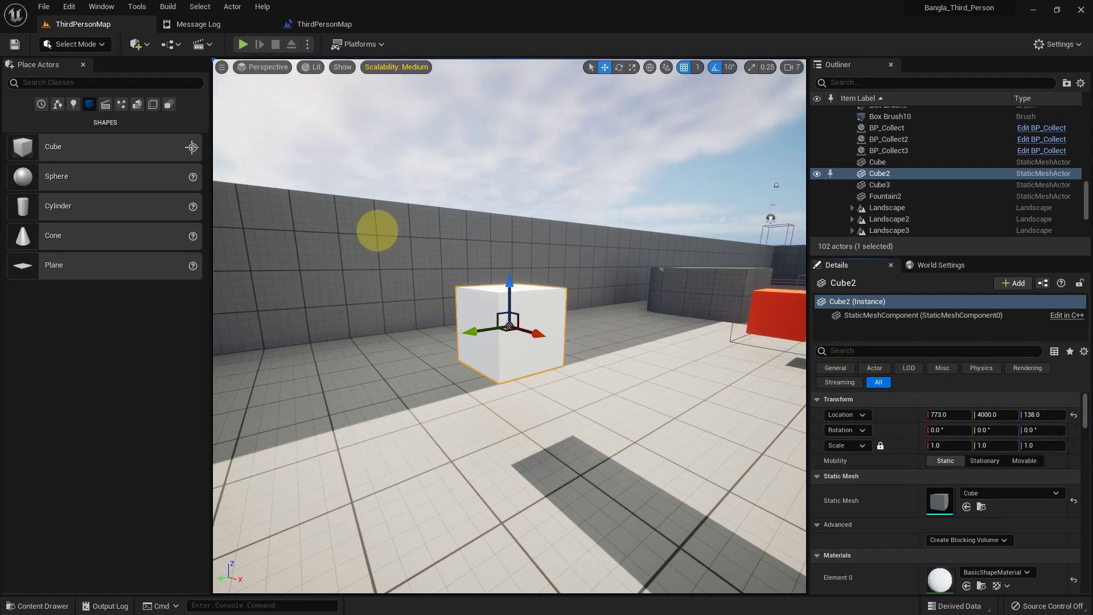
Add an Event BeginPlay node to the Level Blueprint graph
scroll(down, 3)
scroll(up, 3)
right_click(368, 219)
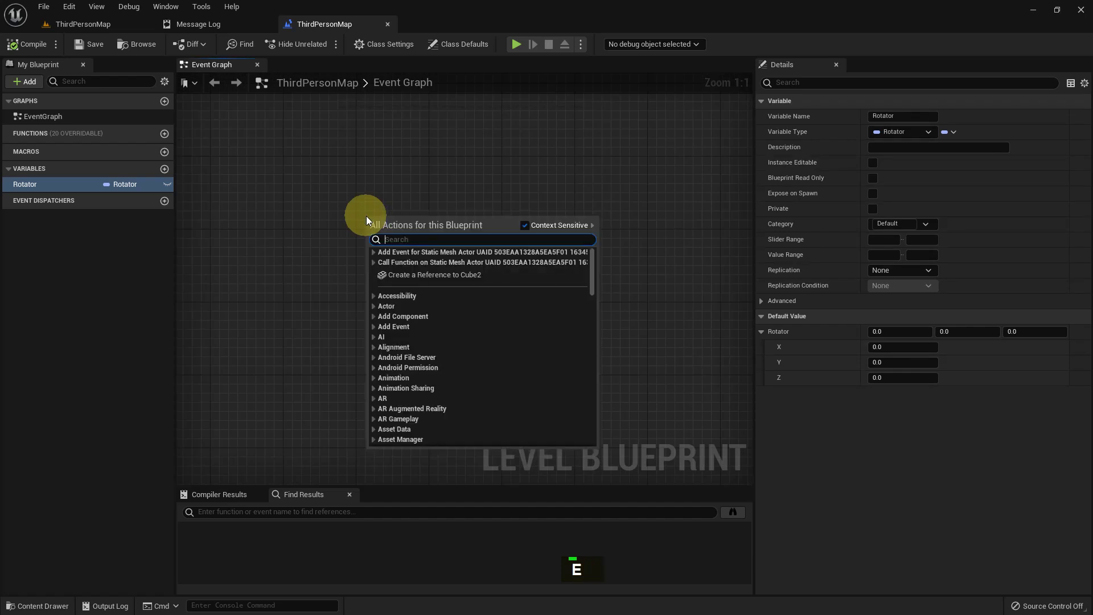
key(space)
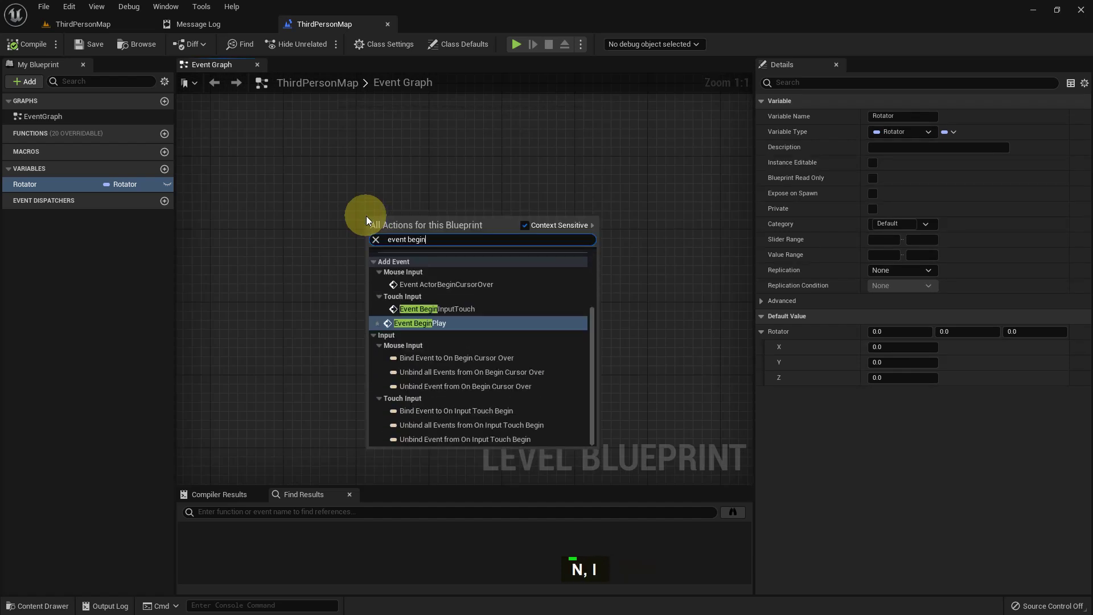
key(Return)
Add a Rotator getter and a Print String node wired from BeginPlay to print the variable
scroll(up, 3)
scroll(down, 3)
double_click(43, 203)
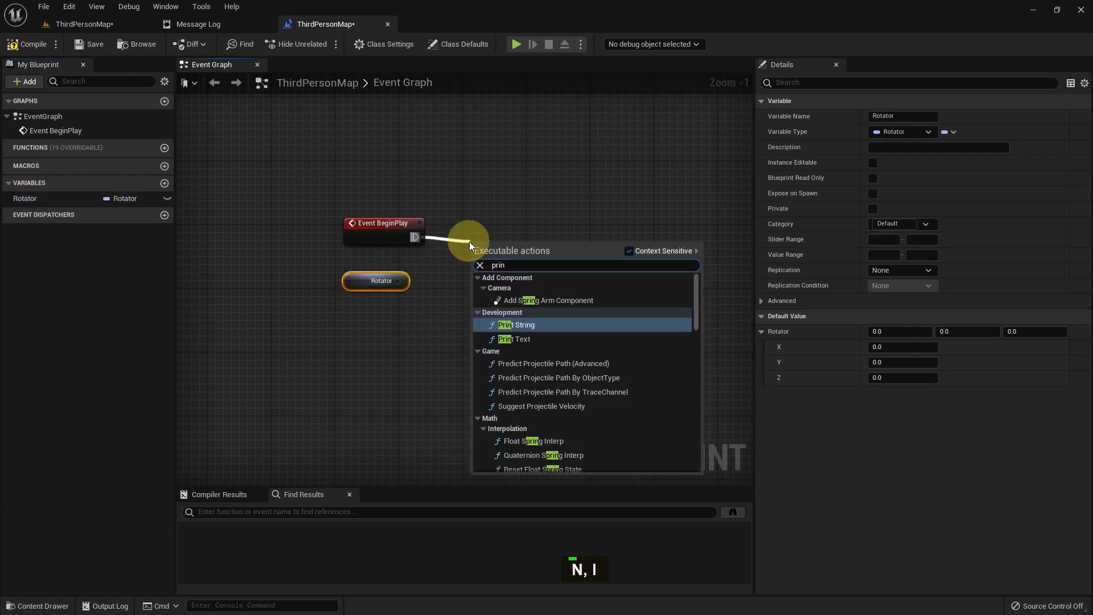
key(Return)
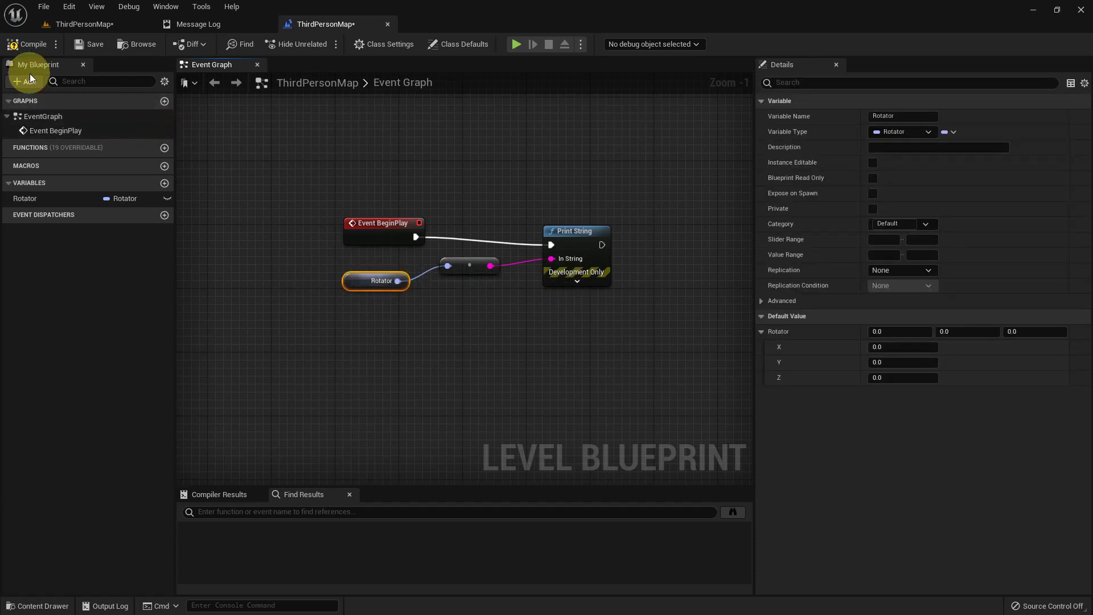
double_click(76, 52)
double_click(87, 32)
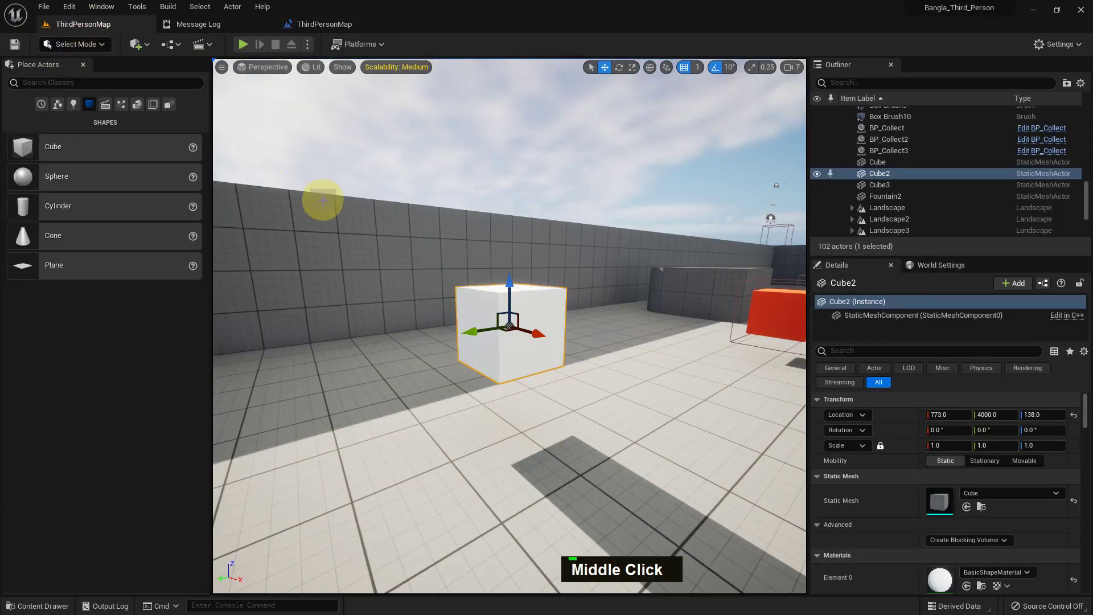
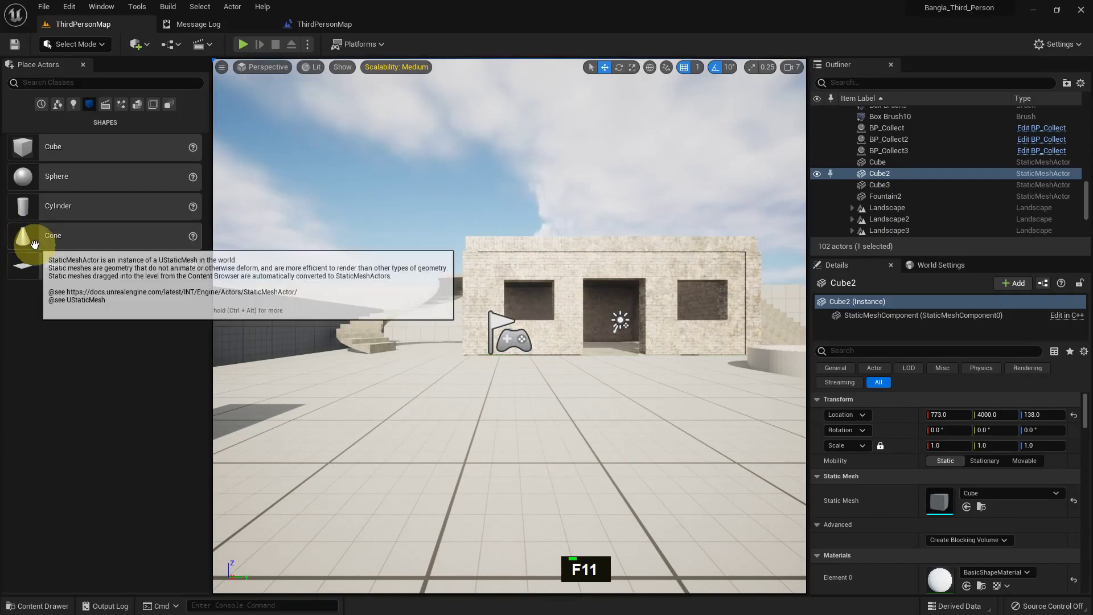
Set the Rotator variable's default Y value to 90 in the Details panel
scroll(down, 3)
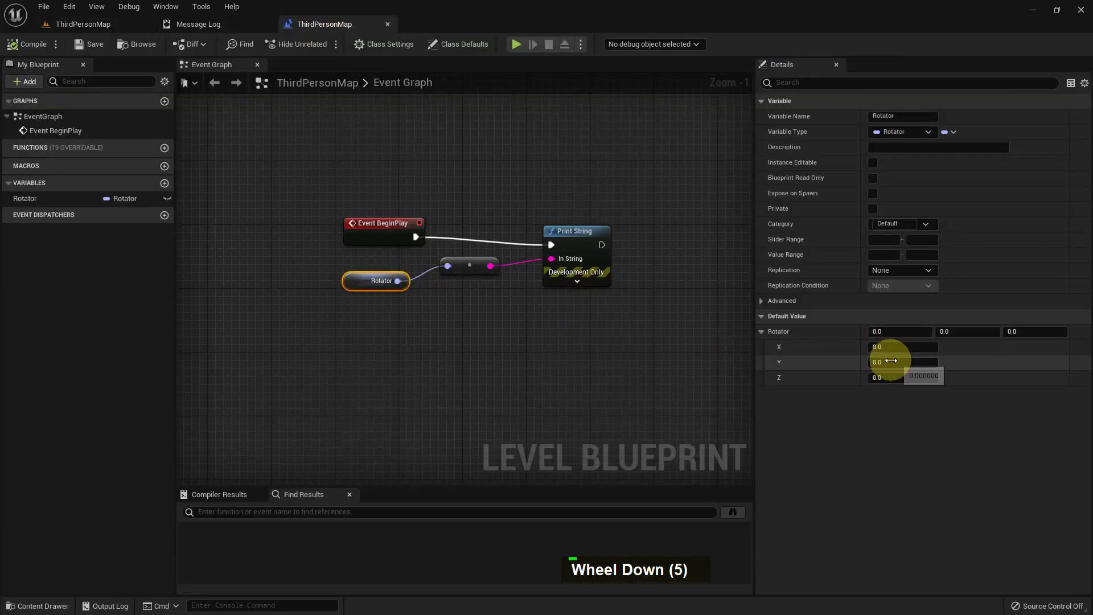
key(9)
key(0)
key(Return)
double_click(91, 49)
Save the level and play-test it once to see the printed Rotator value
middle_click(342, 244)
key(F11)
key(alt+p)
key(Escape)
middle_click(366, 258)
key(F11)
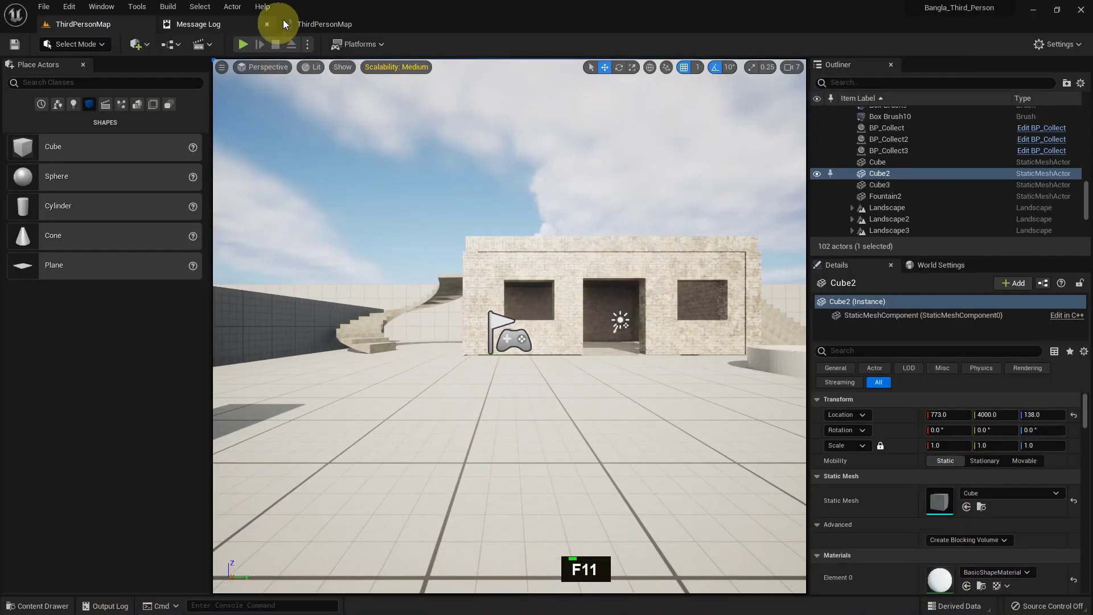
Remove the Print String nodes and add a keyboard key 1 input event
scroll(up, 3)
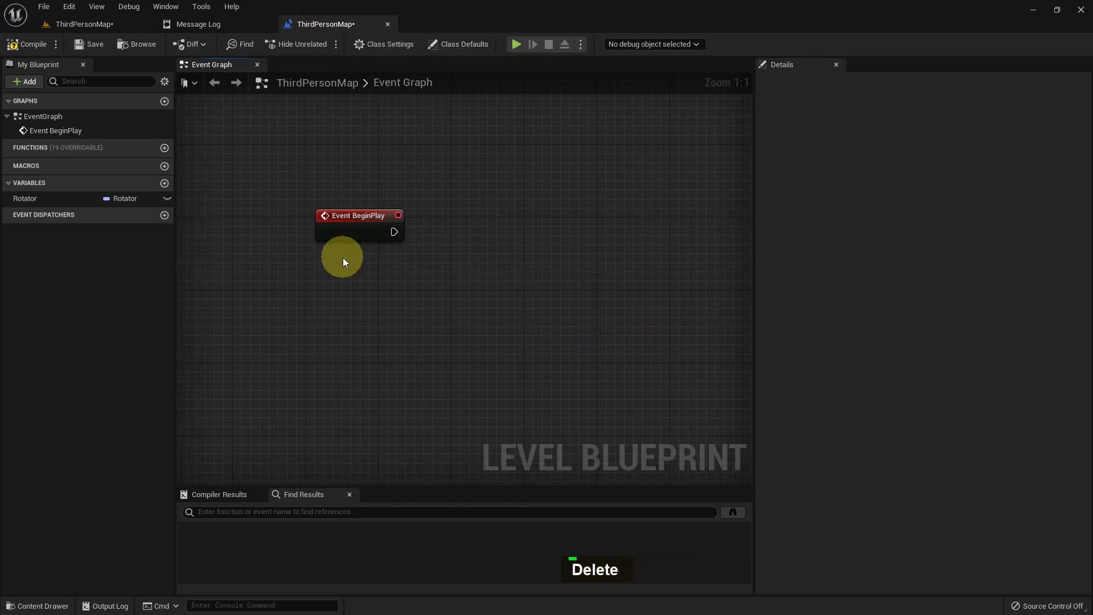
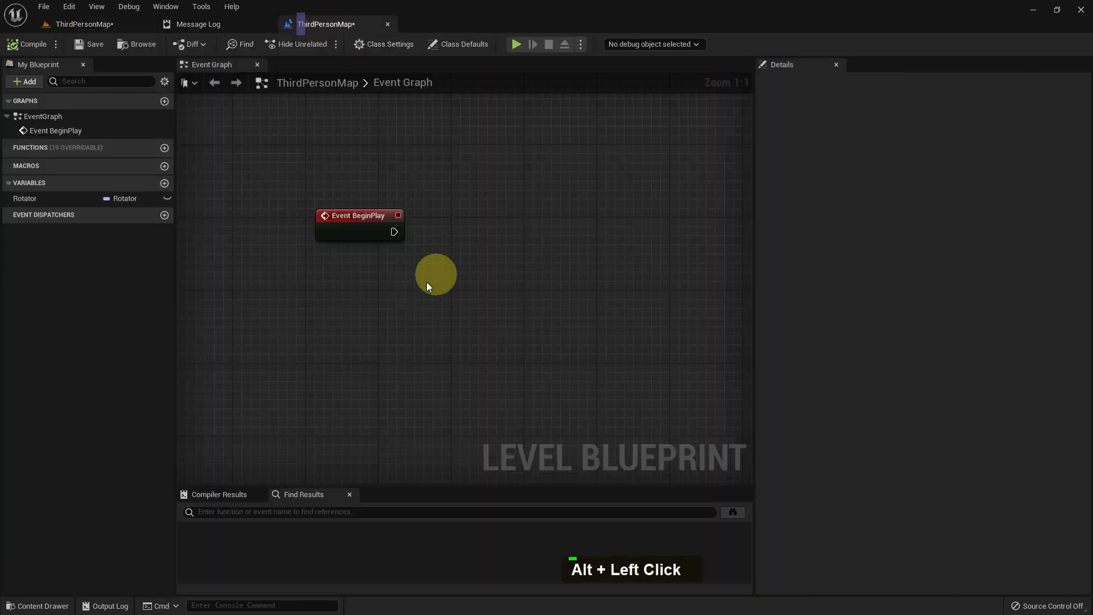
right_click(353, 304)
right_click(441, 339)
right_click(359, 272)
key(1)
key(space)
key(Return)
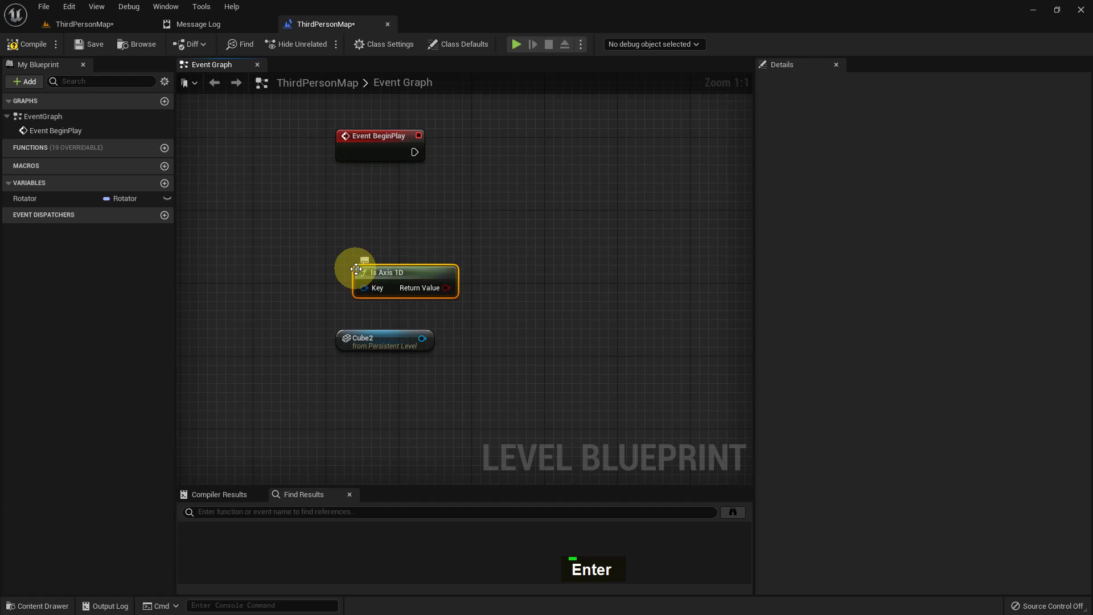
key(Delete)
right_click(358, 272)
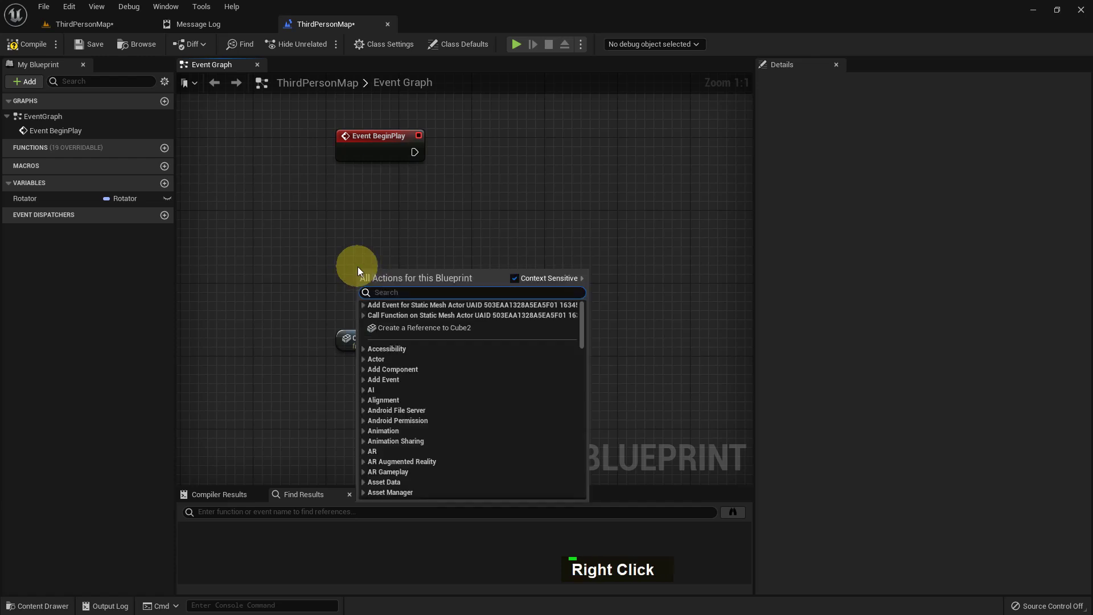
key(1)
key(space)
key(Down)
key(Return)
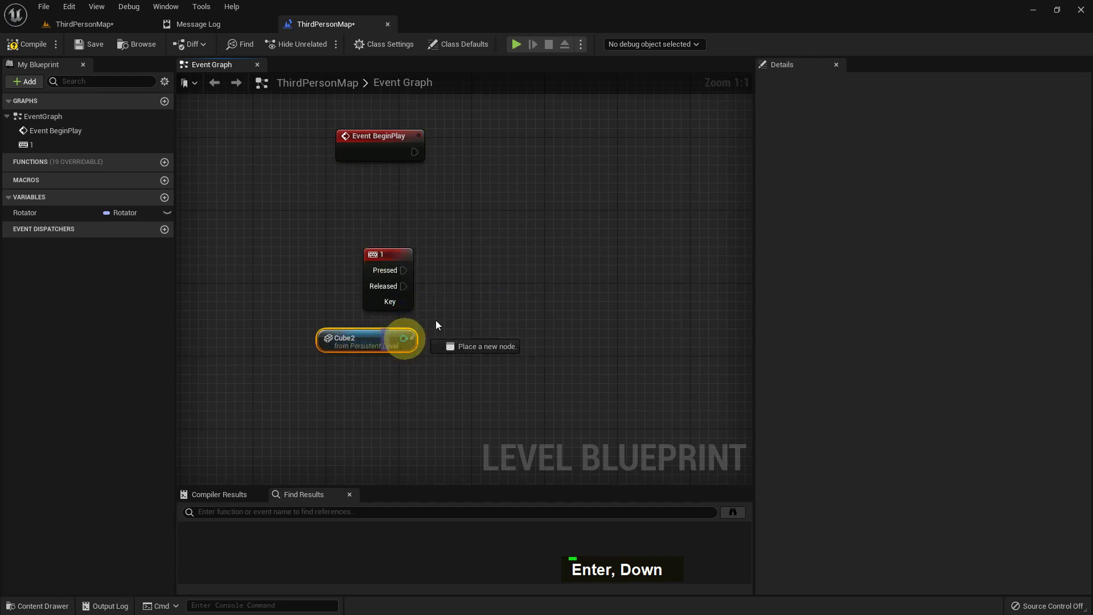
Add a Set Actor Rotation node targeting Cube2, driven by the key 1 event and Rotator
key(Return)
text(Space,)
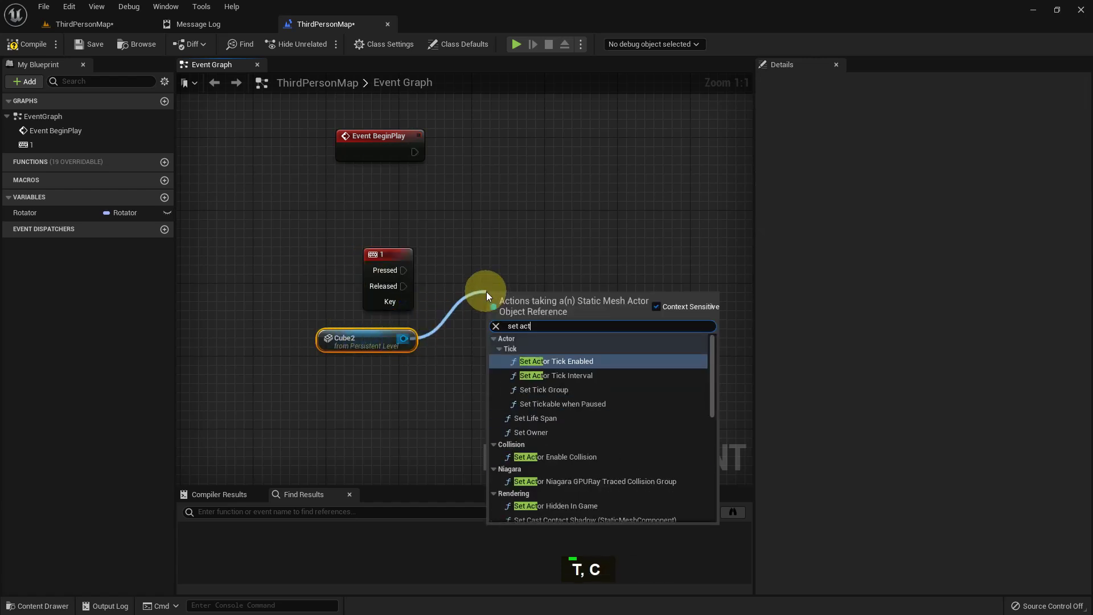
key(space)
key(Return)
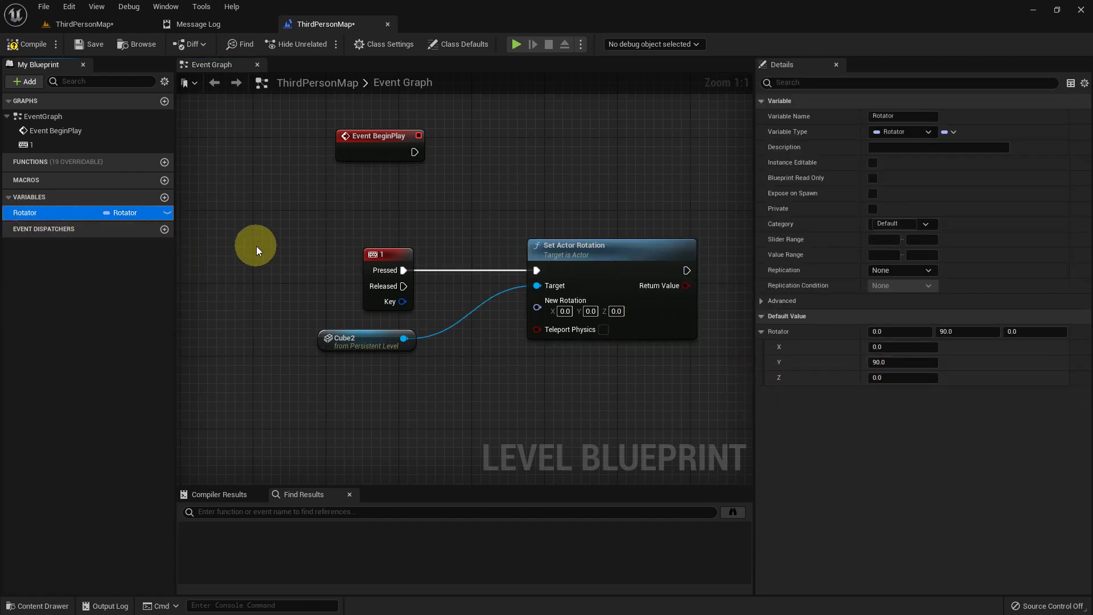
Duplicate the Rotator variable as Rotator2 and compile the Level Blueprint
key(ctrl+d)
key(Right)
key(BackSpace)
key(2)
key(Return)
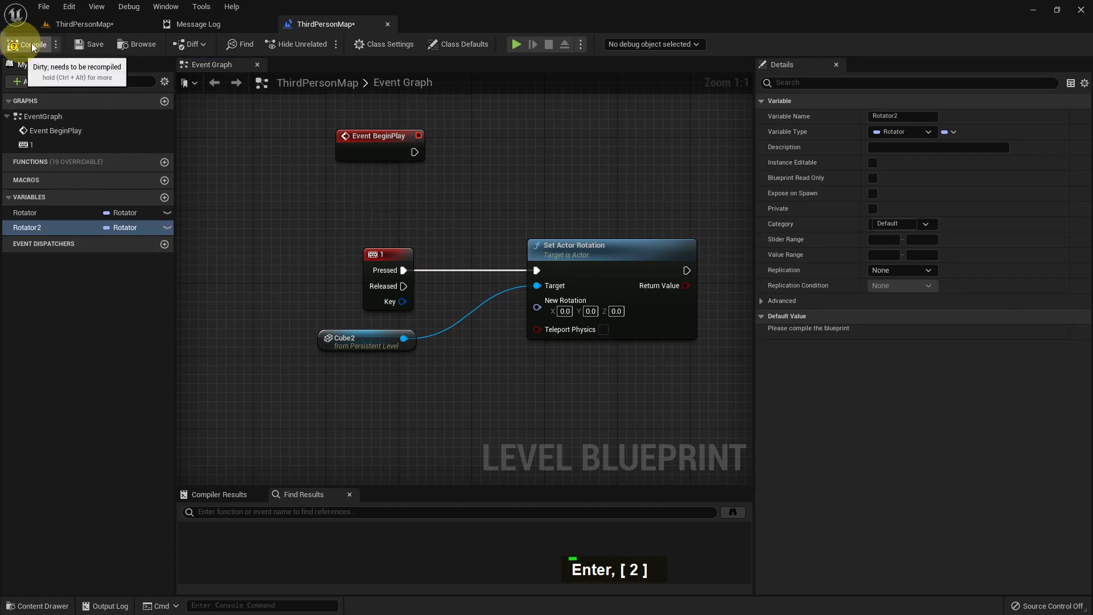
double_click(105, 44)
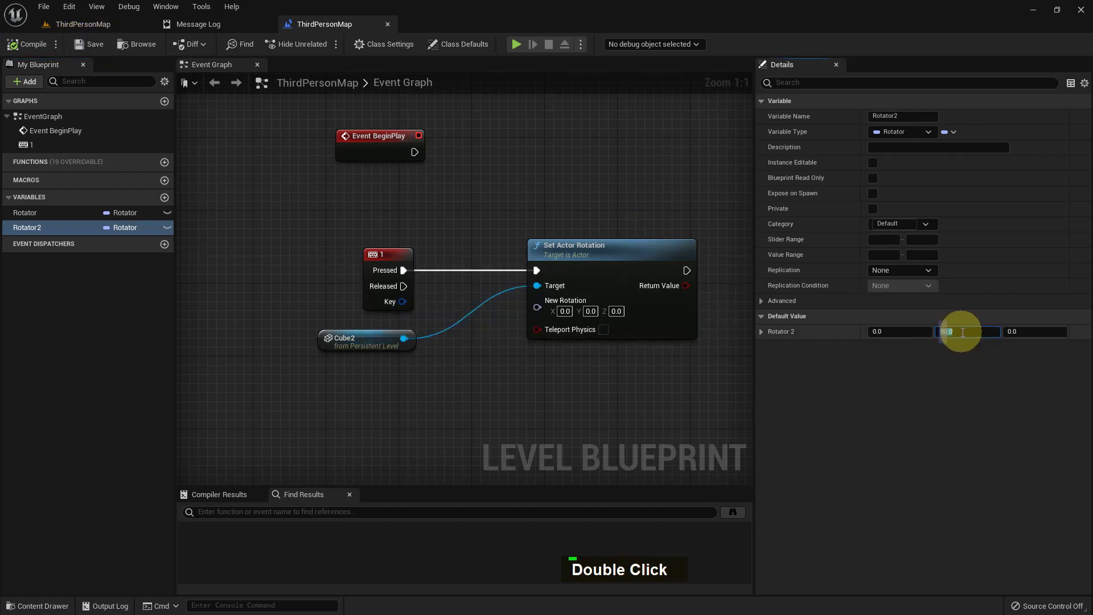
key(Return)
key(0)
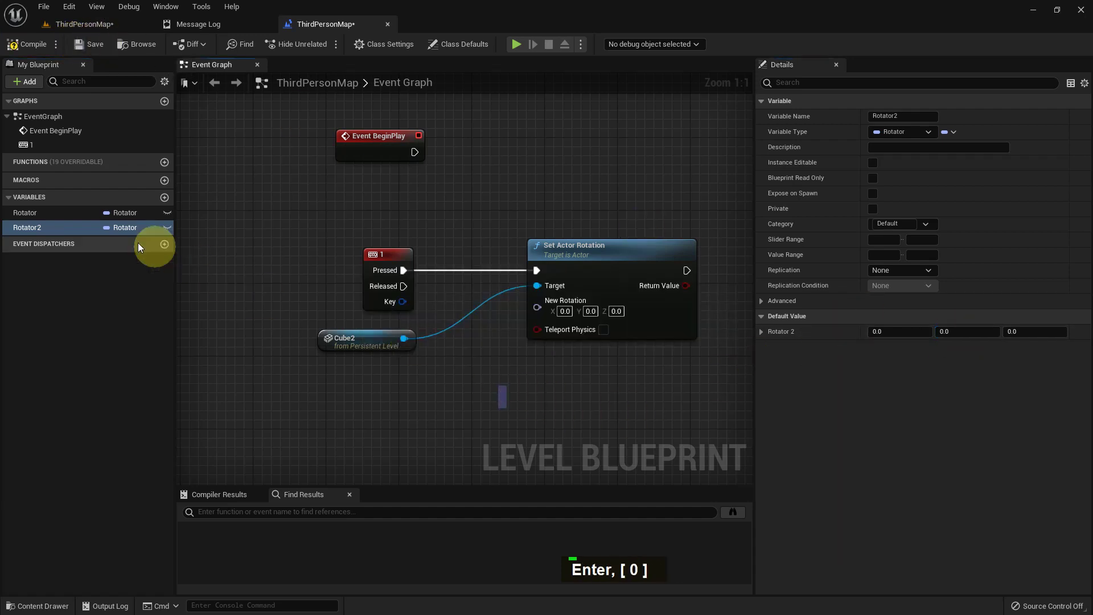
double_click(72, 228)
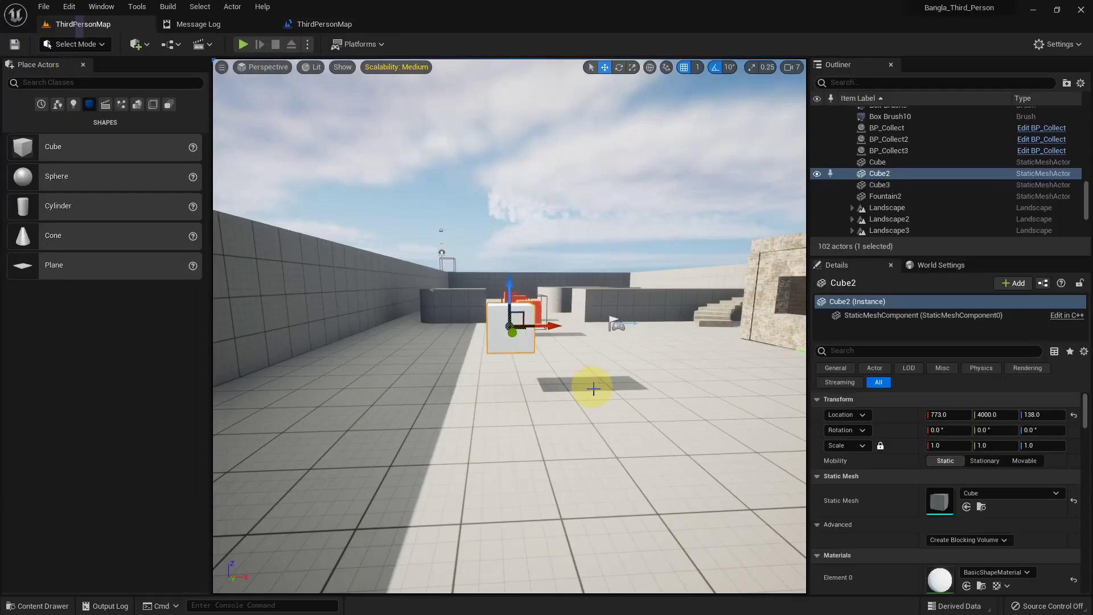
Play the level, walk toward the cubes and press 1 to trigger Cube2's rotation
click(630, 378)
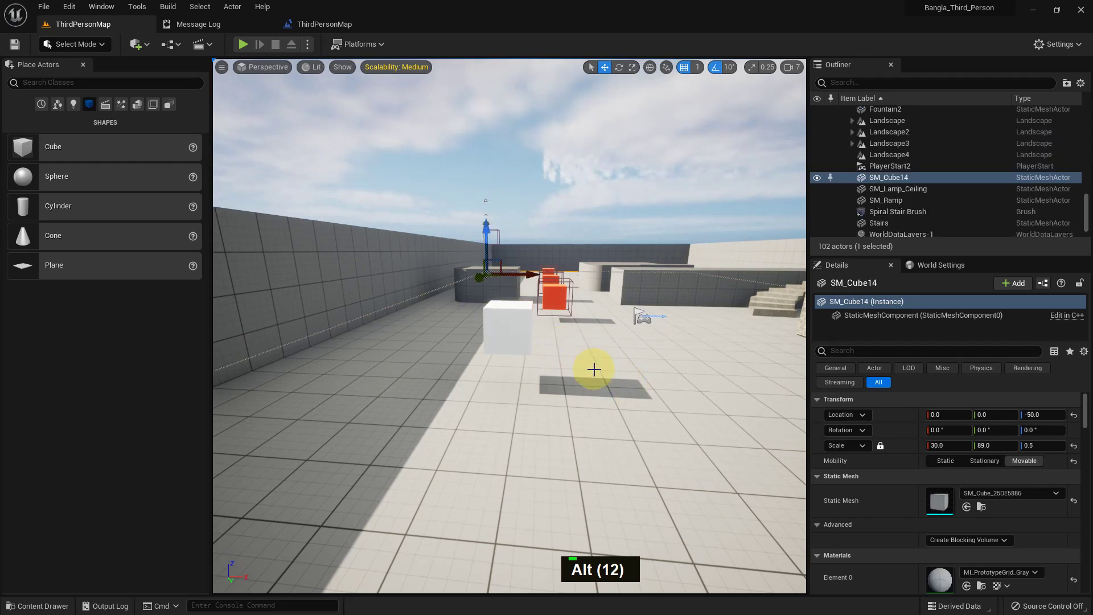
key(F11)
key(alt+p)
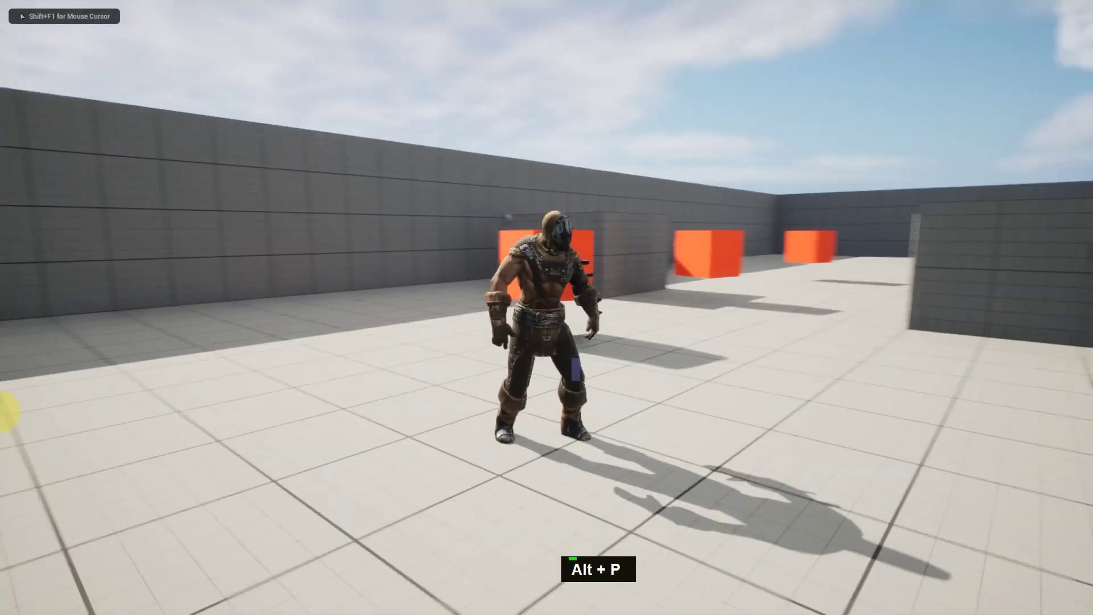
key(s)
key(a)
key(a)
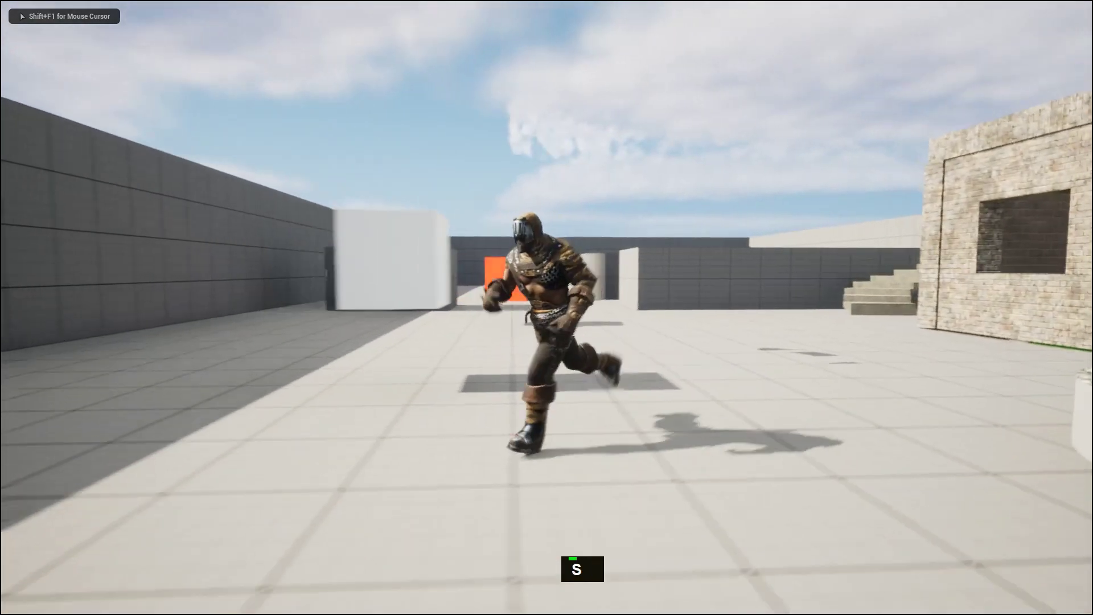
key(s)
key(1)
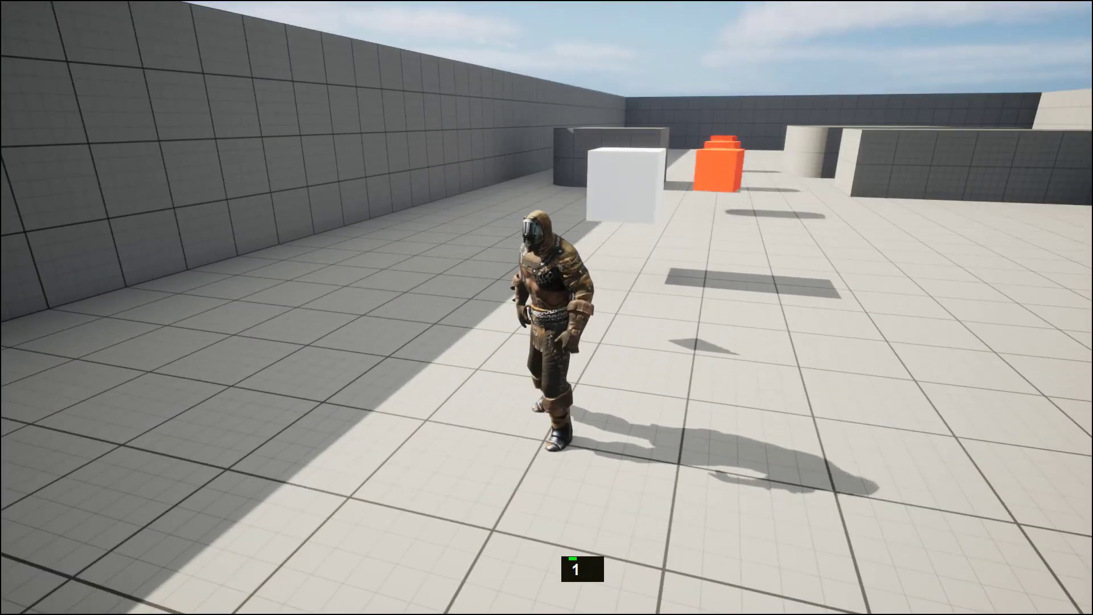
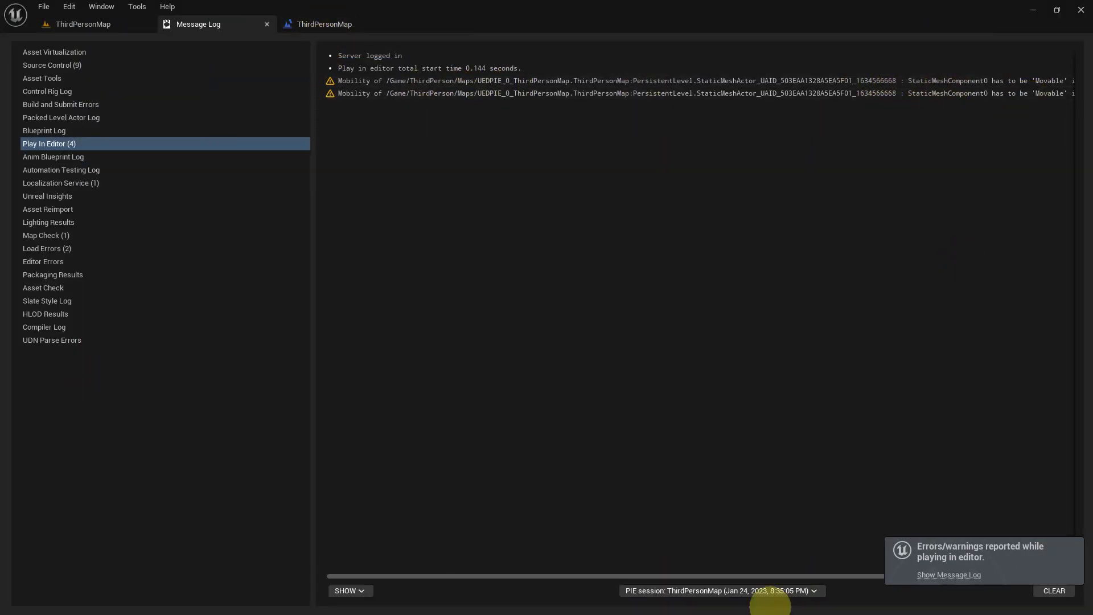
Read the Message Log mobility warning, set Cube2 to Movable and play-test again
drag(677, 603, 750, 575)
click(829, 567)
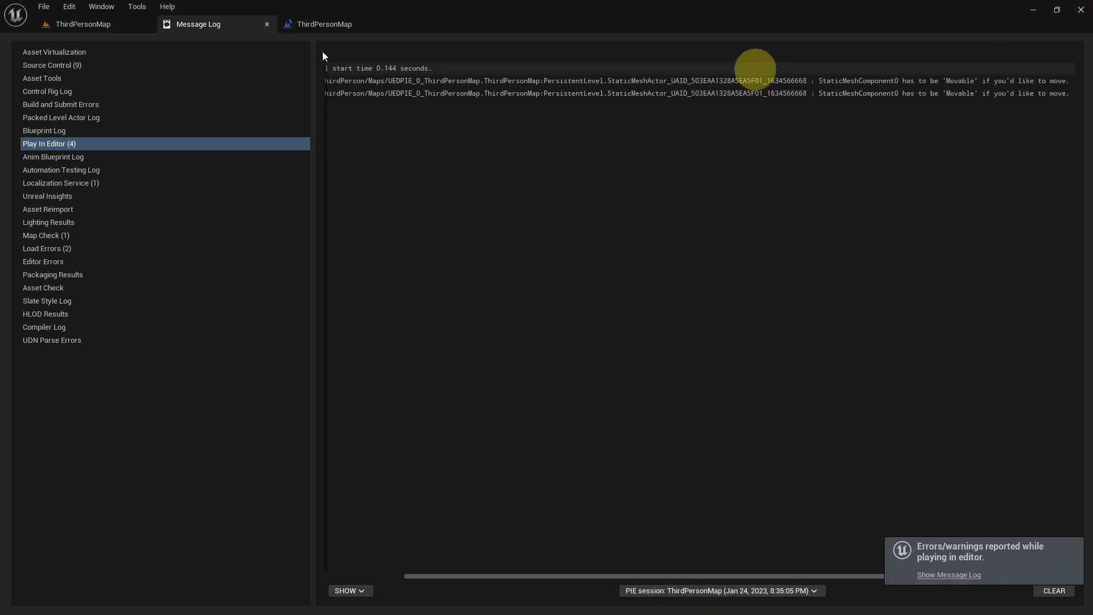
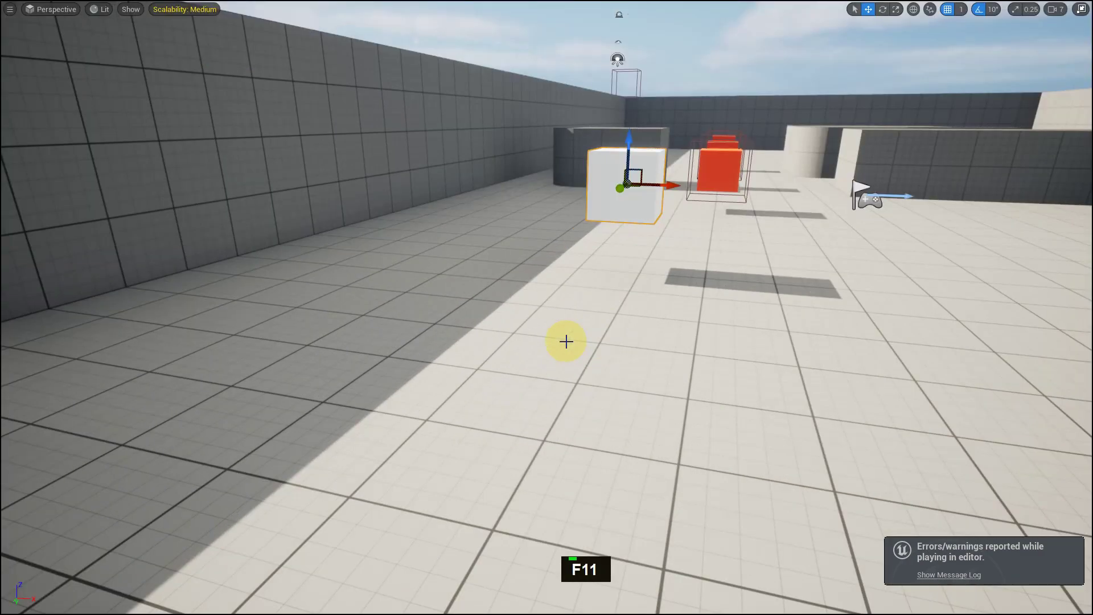
key(alt+p)
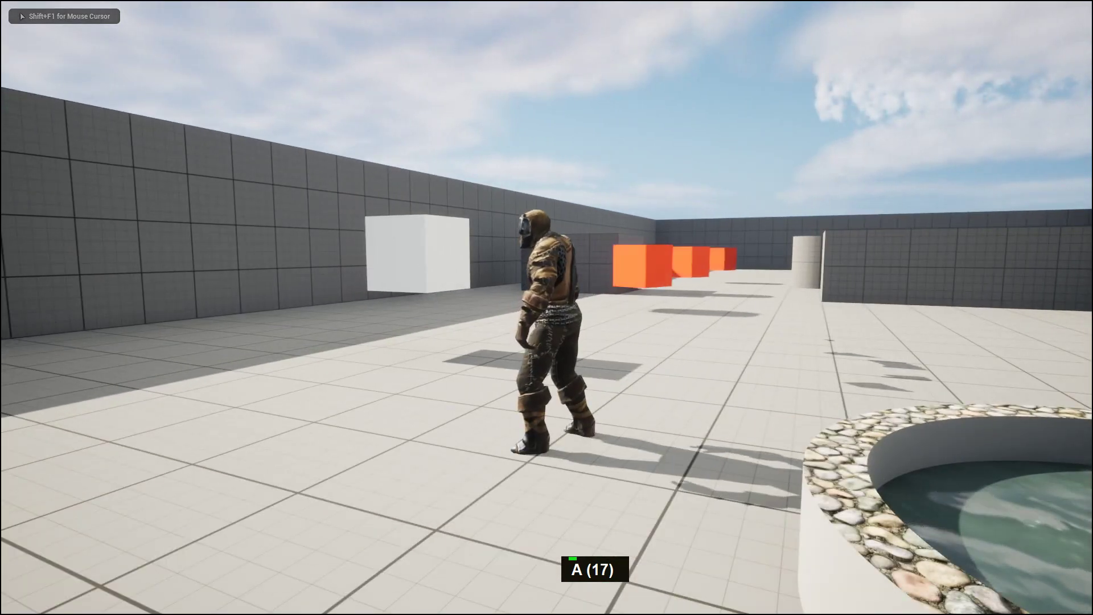
key(1)
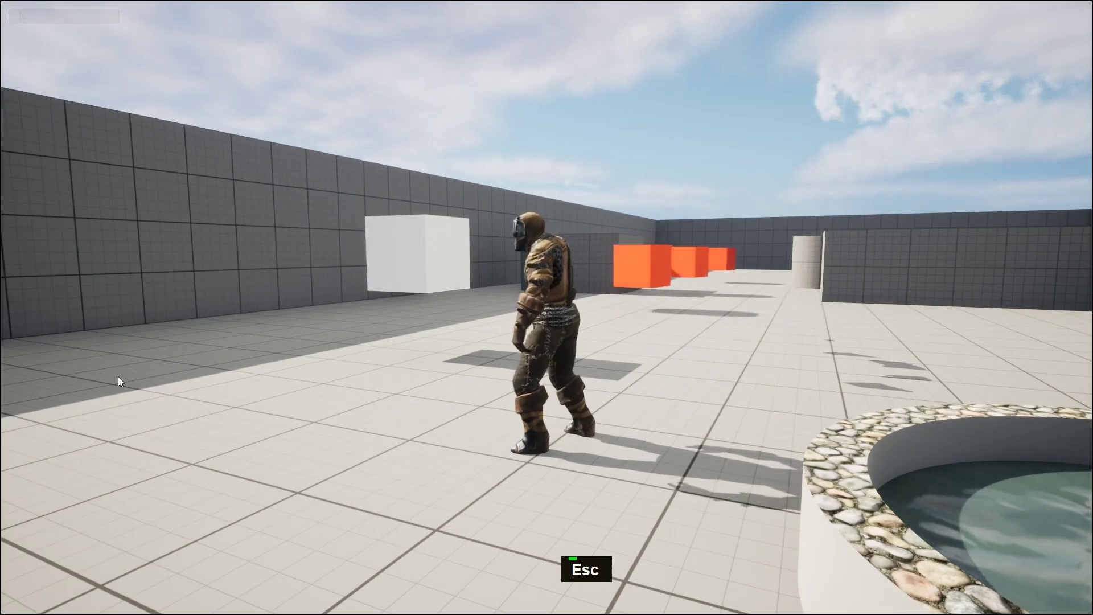
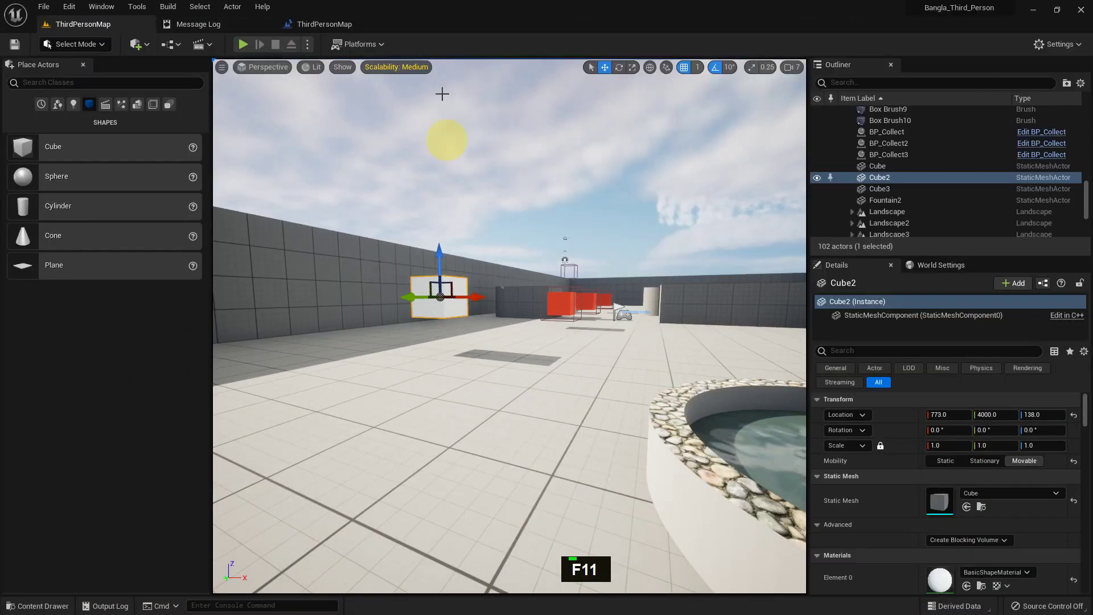
Insert a Flip Flop node after the key 1 event in the Level Blueprint
scroll(up, 3)
scroll(up, 3)
key(Return)
right_click(396, 392)
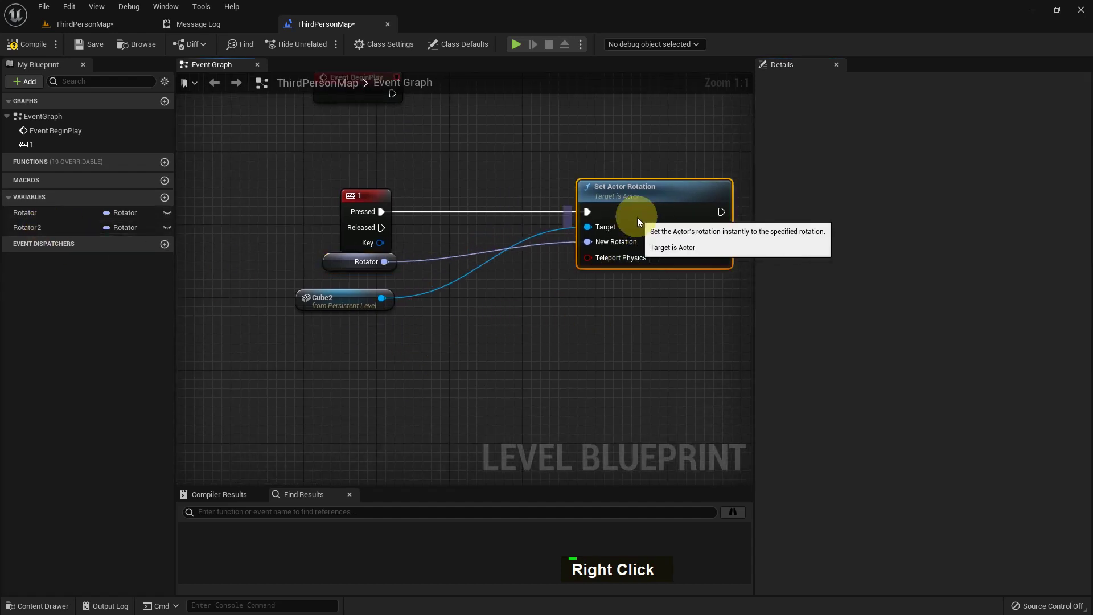
text(P, I)
key(Return)
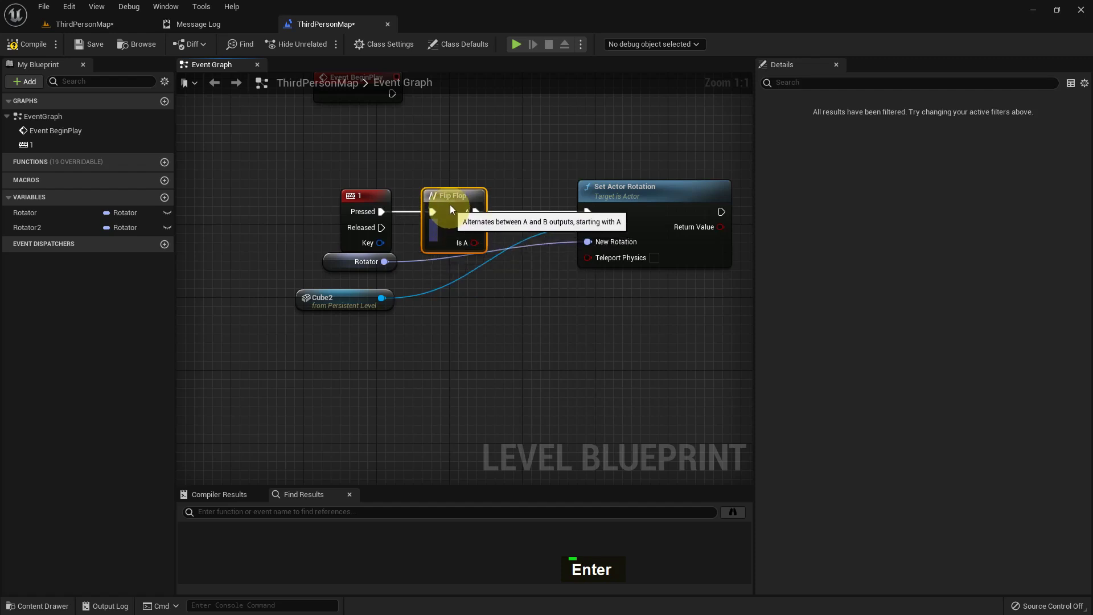
Duplicate Set Actor Rotation on the Flip Flop's B output and feed it Cube2 and Rotator2
key(ctrl+c)
key(ctrl+v)
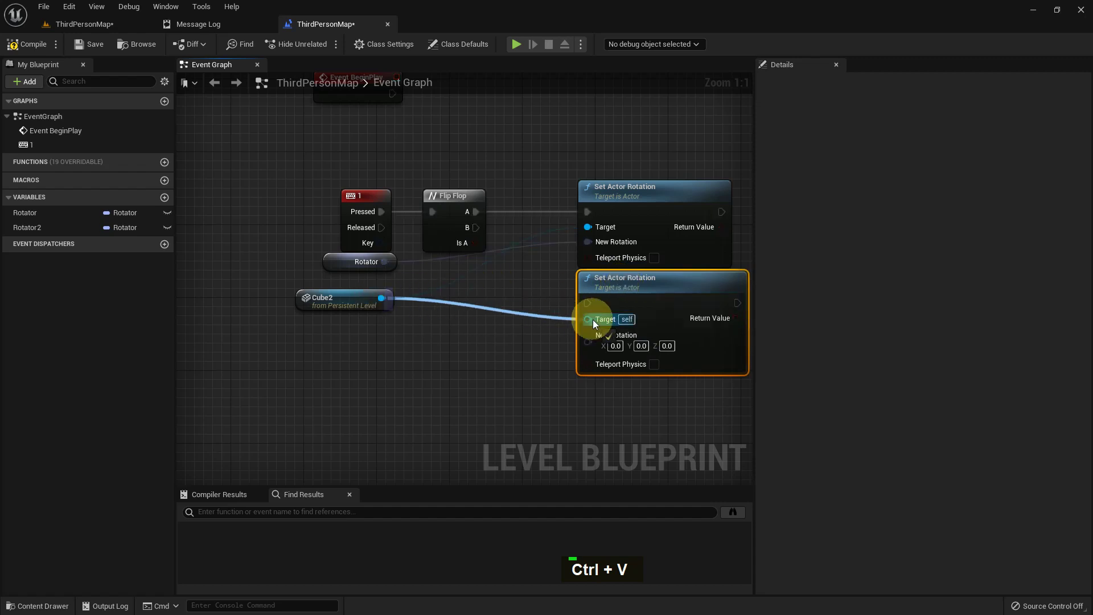
right_click(558, 275)
double_click(38, 231)
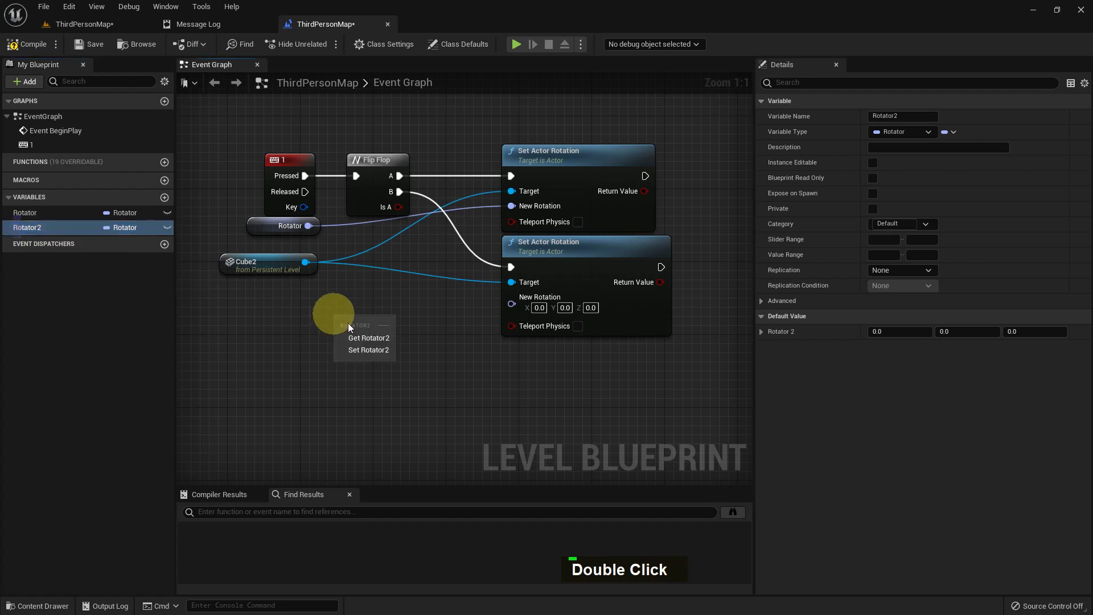
double_click(369, 342)
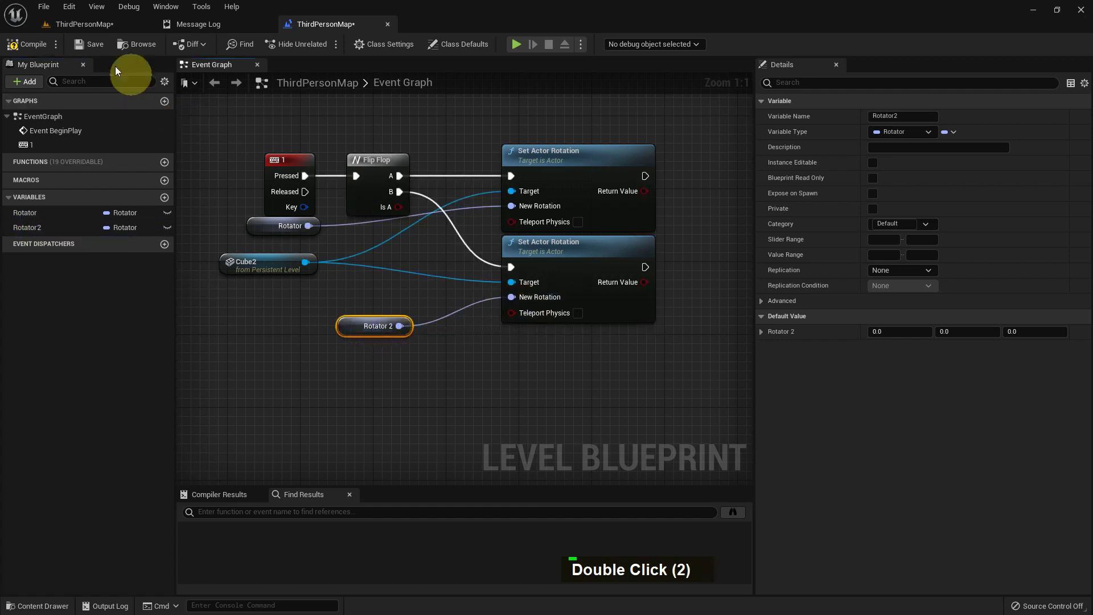
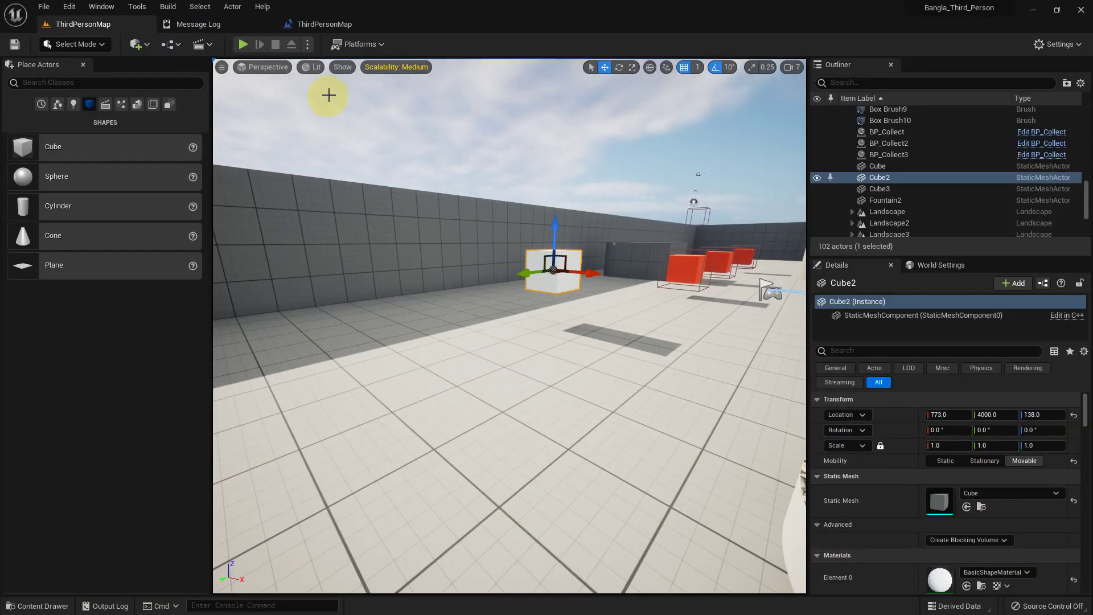
scroll(down, 3)
scroll(down, 3)
right_click(457, 218)
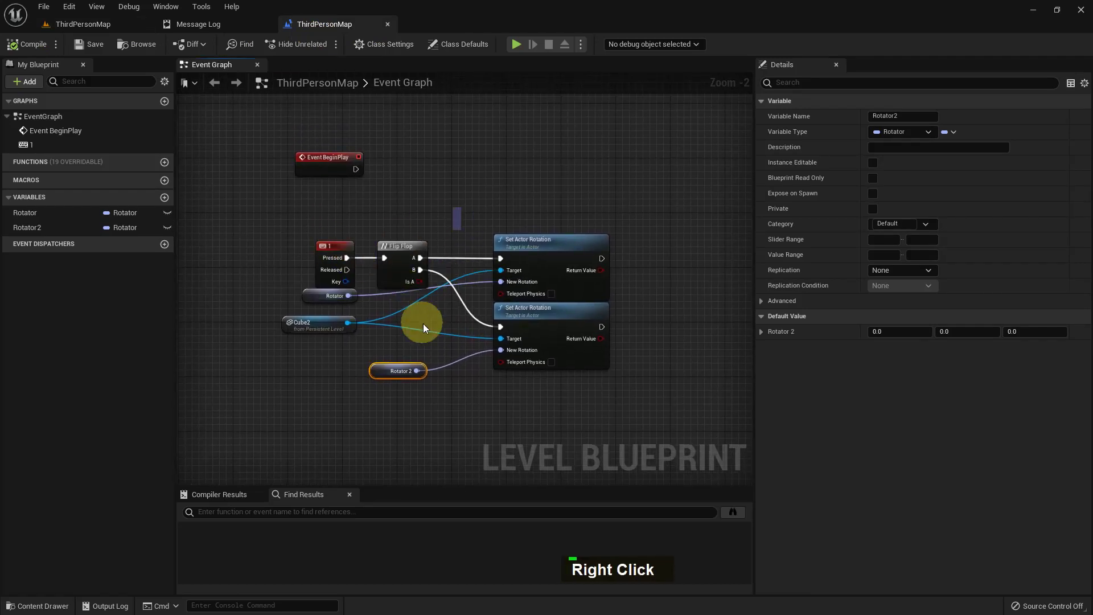
scroll(up, 3)
right_click(350, 169)
Add an Event Tick node wired to a Set Actor Rotation targeting Cube2
right_click(373, 224)
right_click(334, 382)
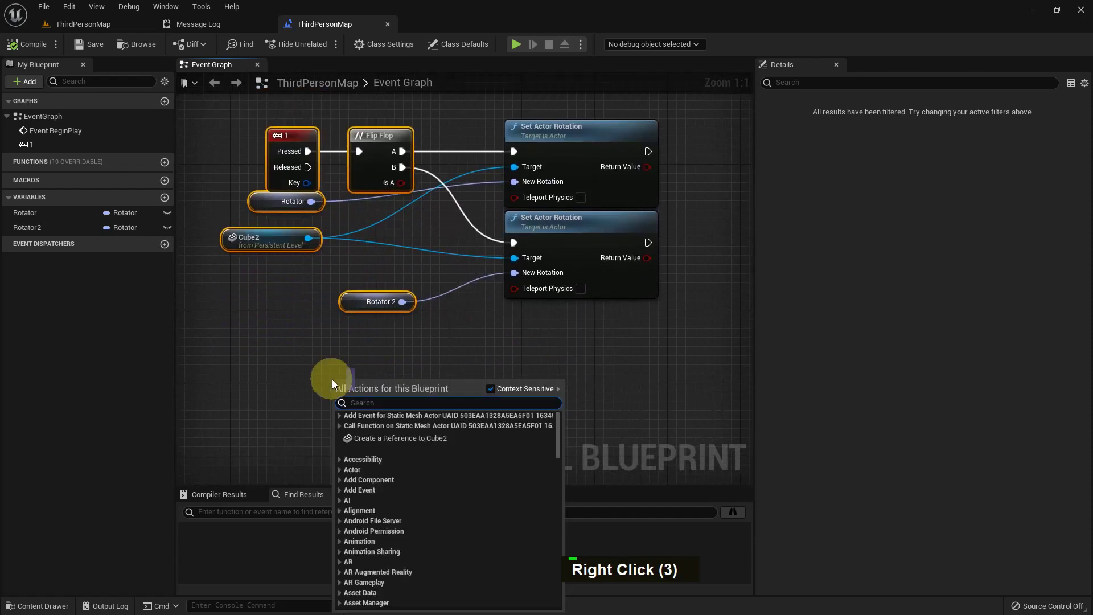
key(space)
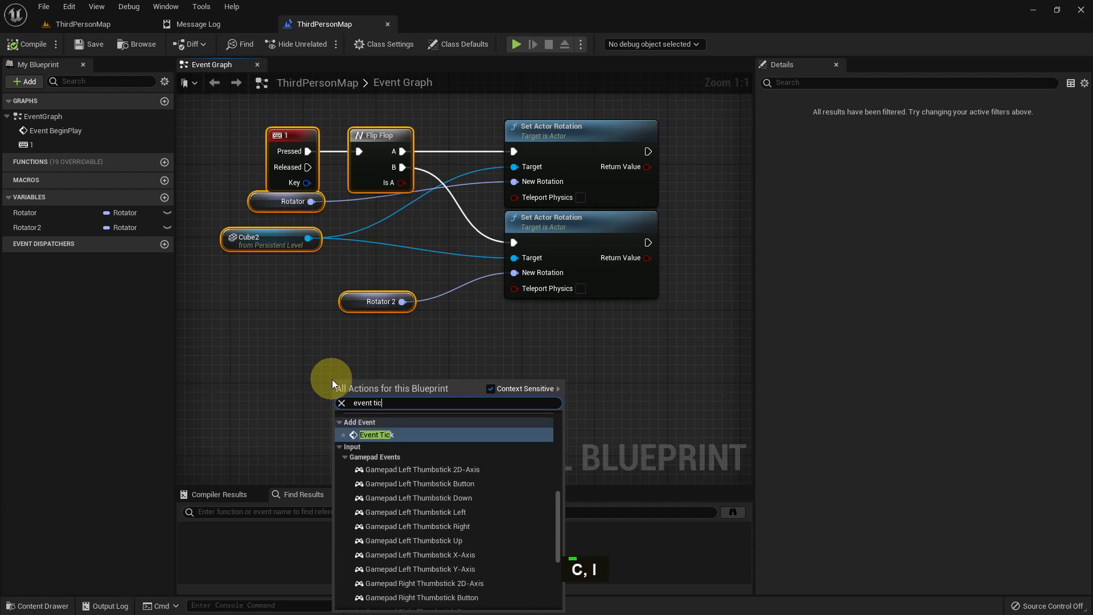
key(Return)
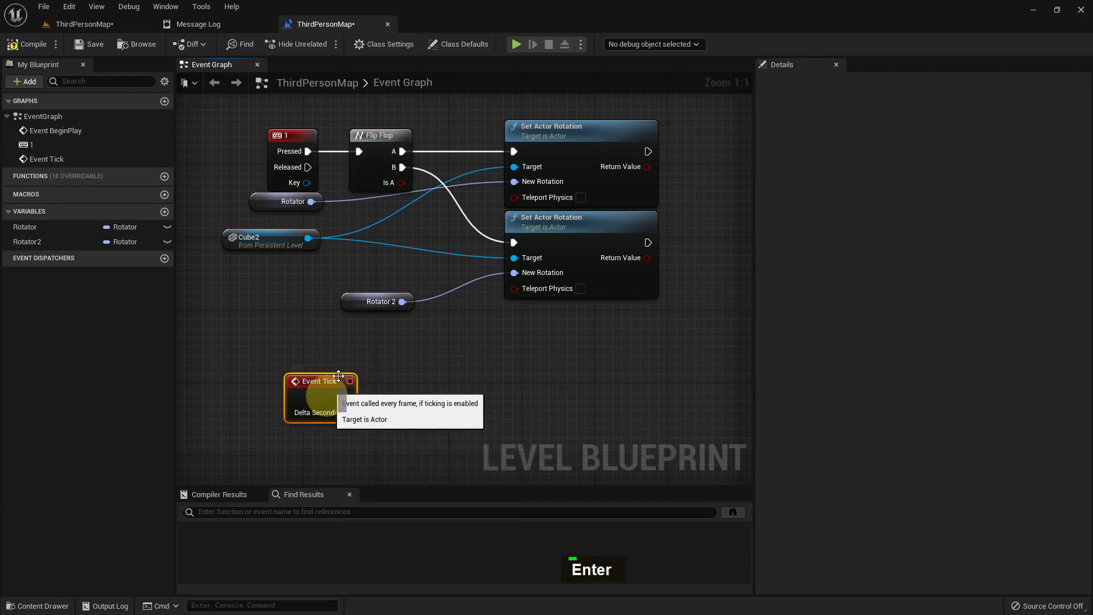
click(520, 156)
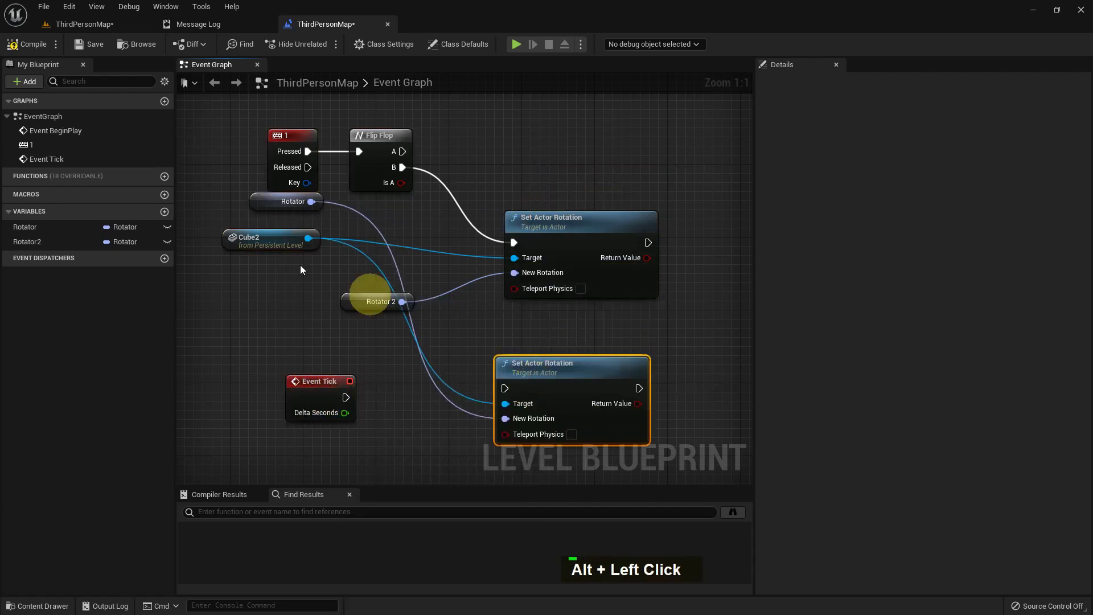
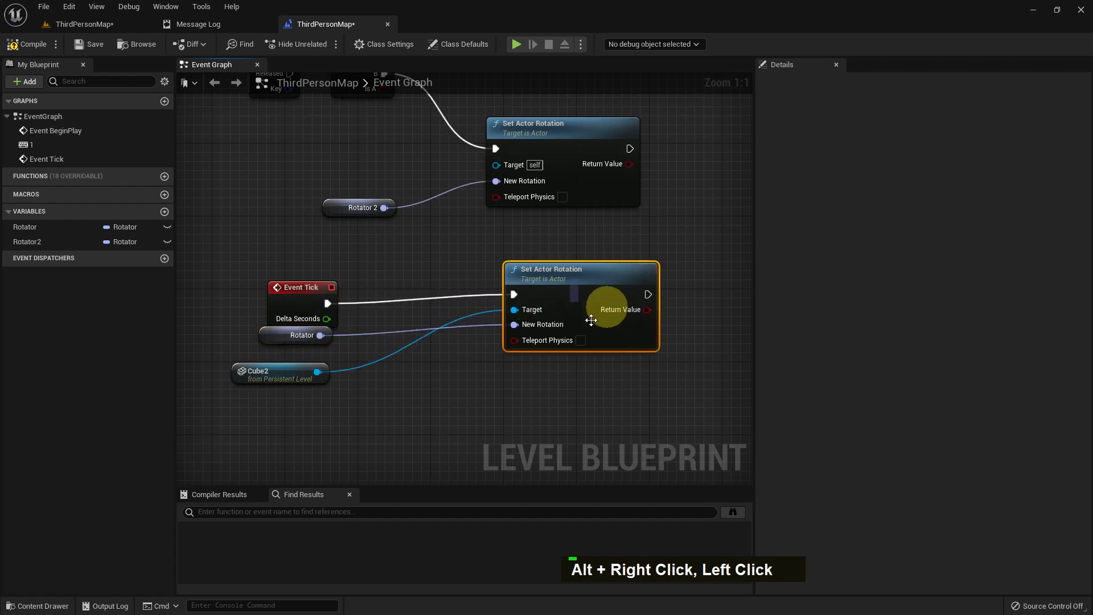
Feed the New Rotation pin from a Random Rotator node
click(521, 329)
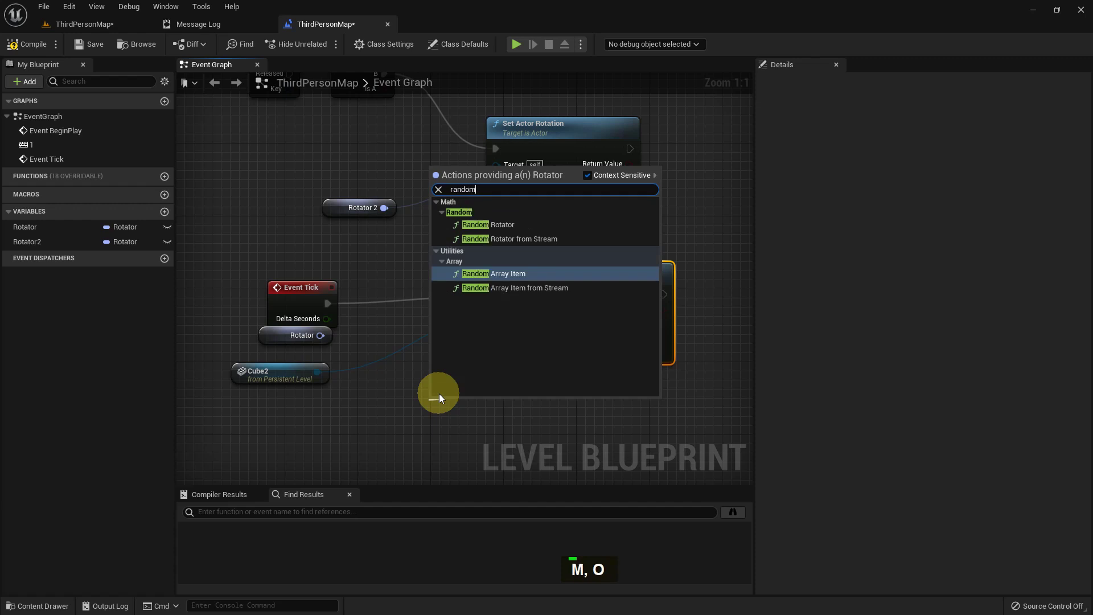
key(Up)
key(Up)
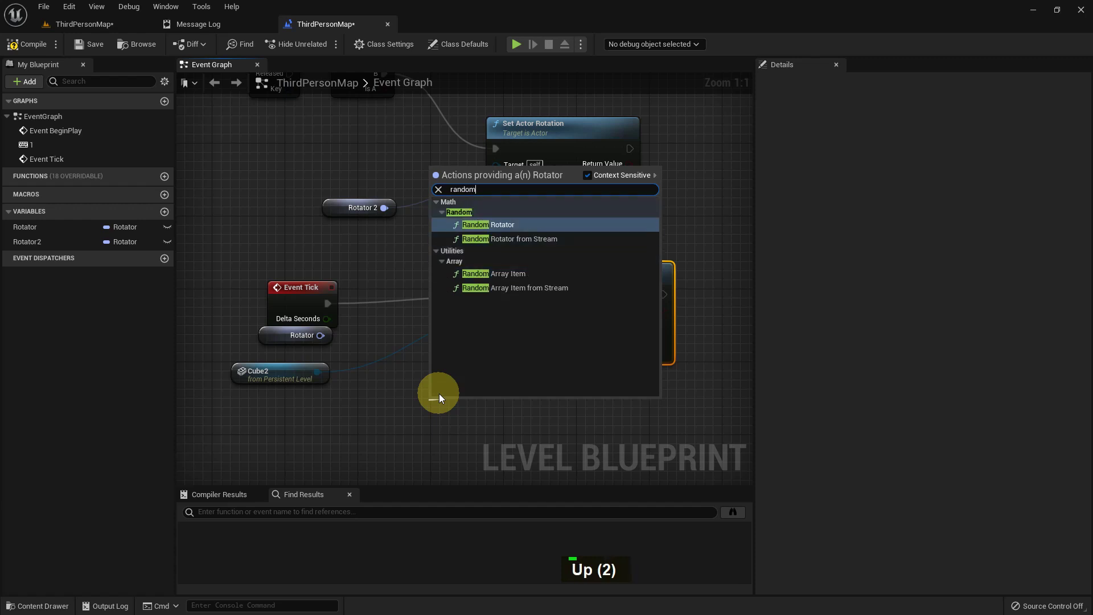
key(Return)
scroll(up, 3)
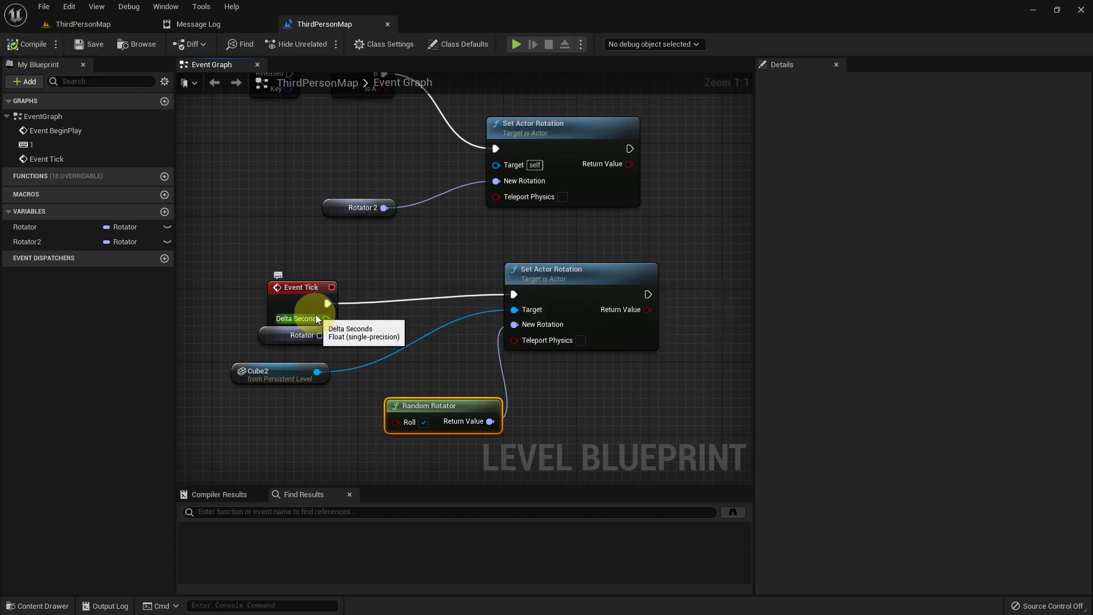
Play the level, walk around the randomly tumbling Cube2, then stop play
middle_click(523, 323)
key(F11)
key(alt+p)
key(a)
key(a)
key(a)
key(w)
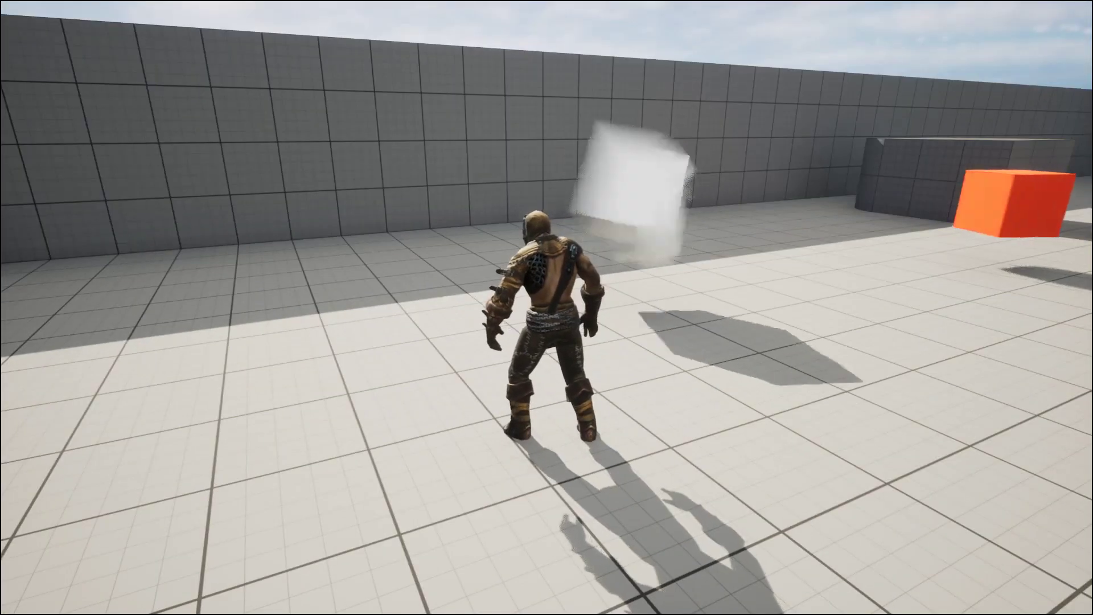
key(d)
key(d)
key(d)
key(a)
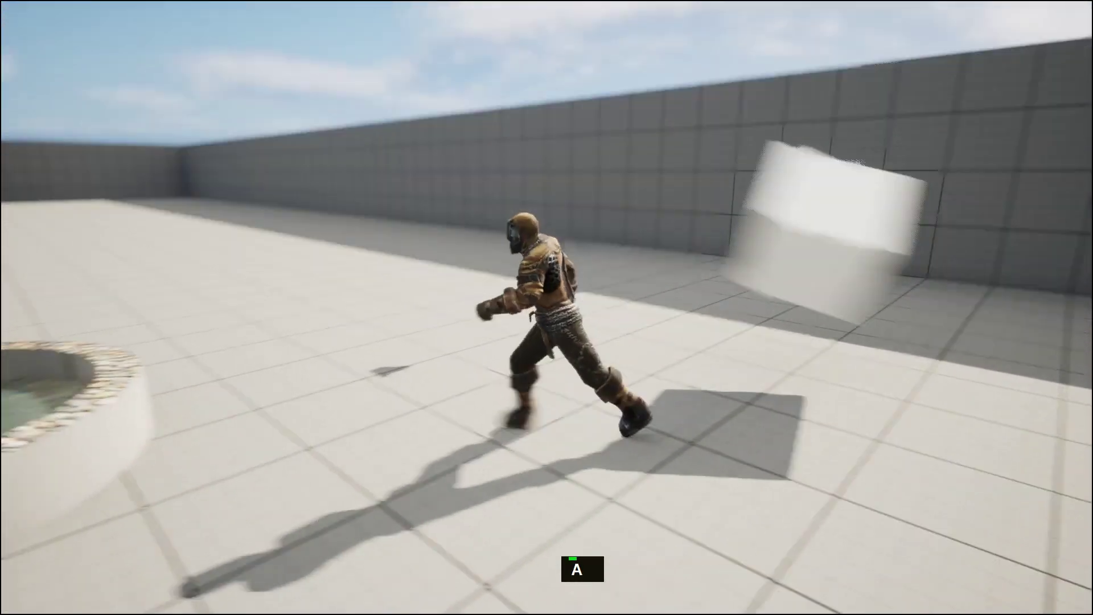
key(Escape)
Insert a Delay node between Event Tick and Set Actor Rotation with a 0.5-second duration
middle_click(732, 386)
key(F11)
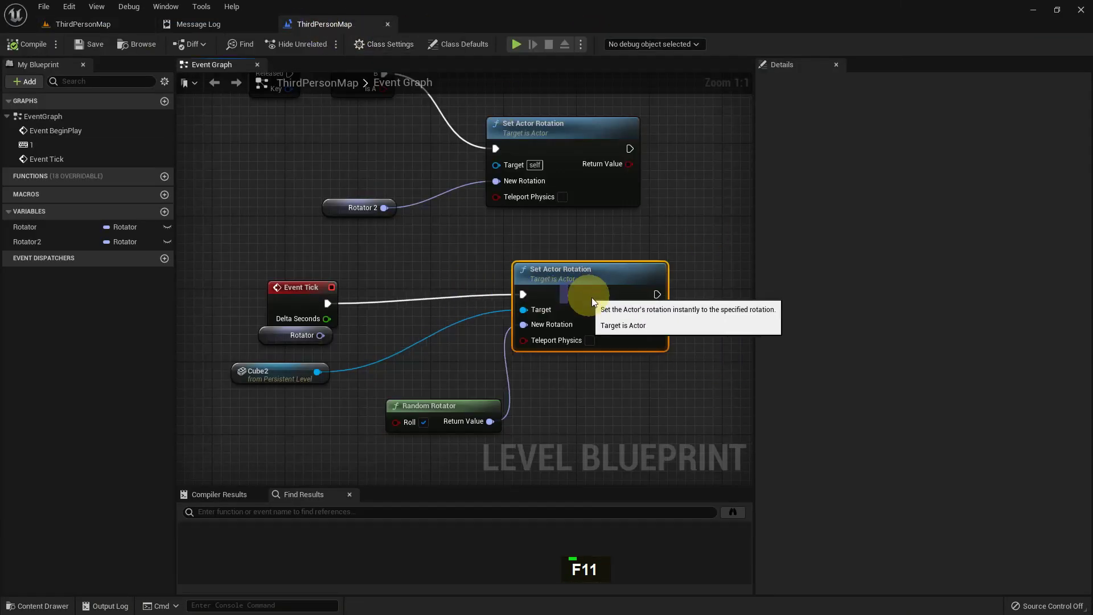
key(d)
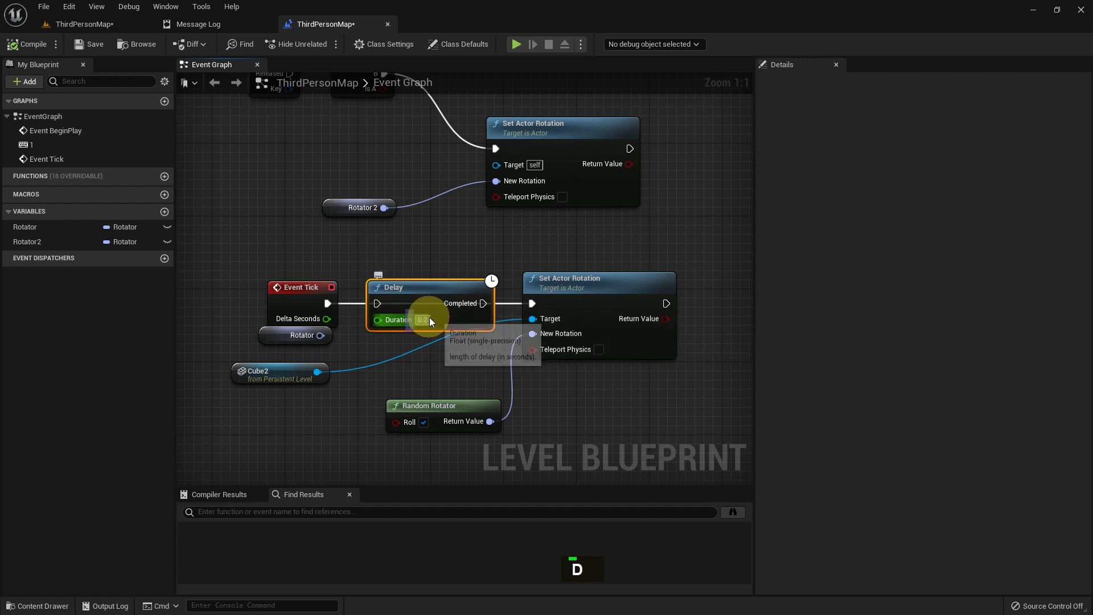
key(ctrl+a)
text([.])
key(BackSpace)
key(Return)
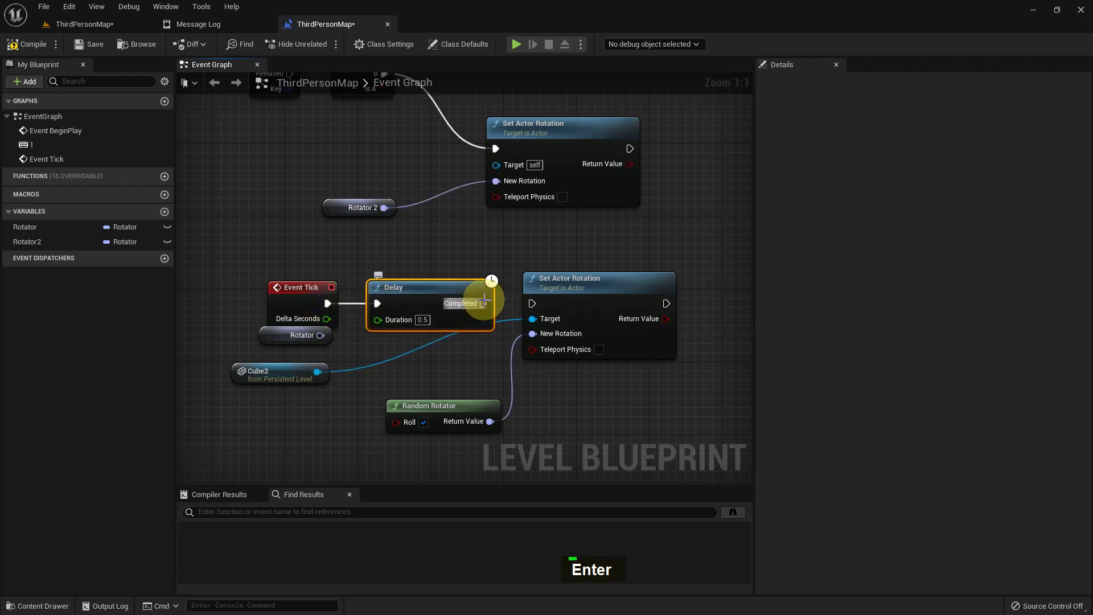
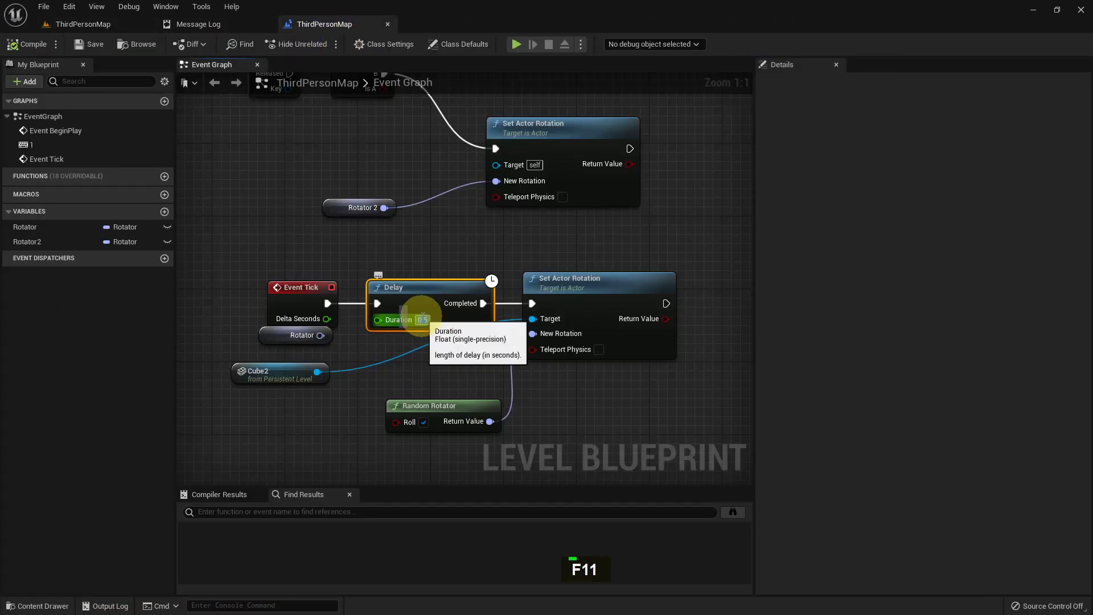
key(.)
Set the Delay to 0.1 s, then walk the character around the tumbling Cube2 in play mode
key(1)
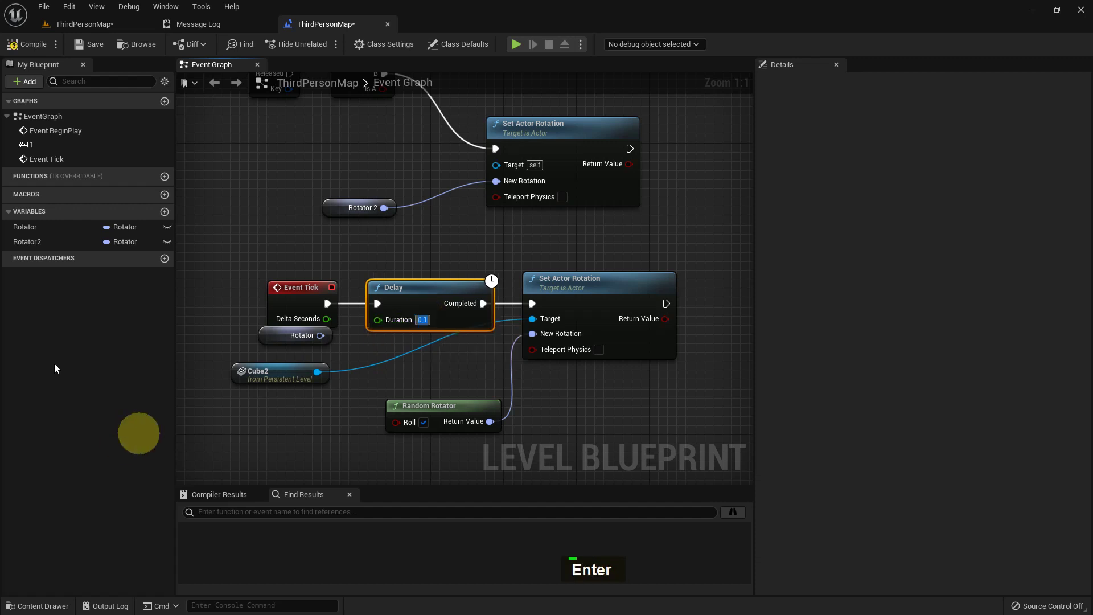
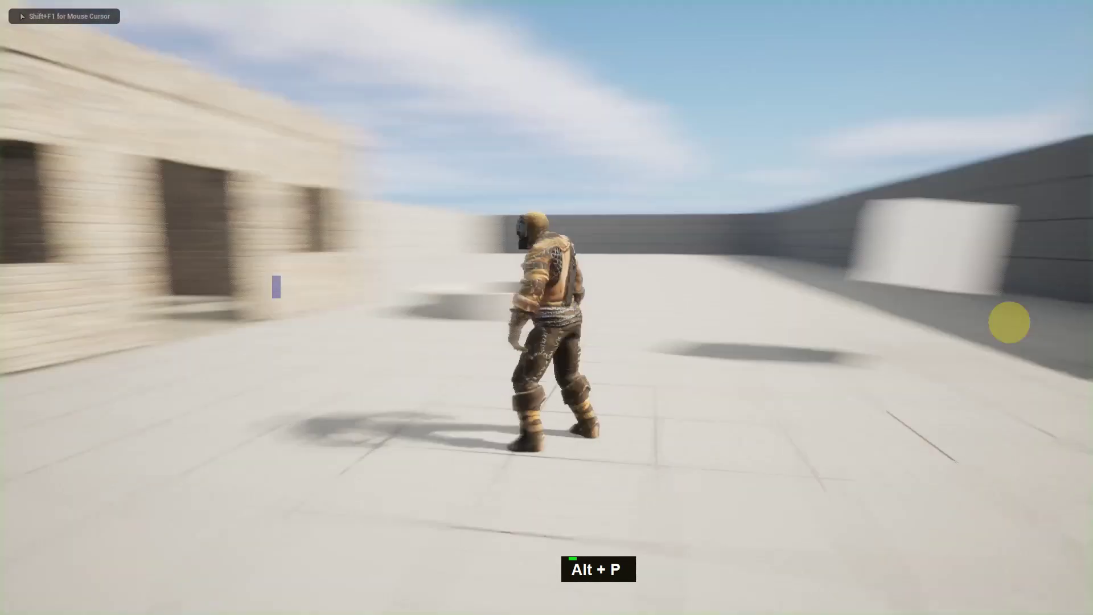
key(w)
key(a)
key(a)
key(a)
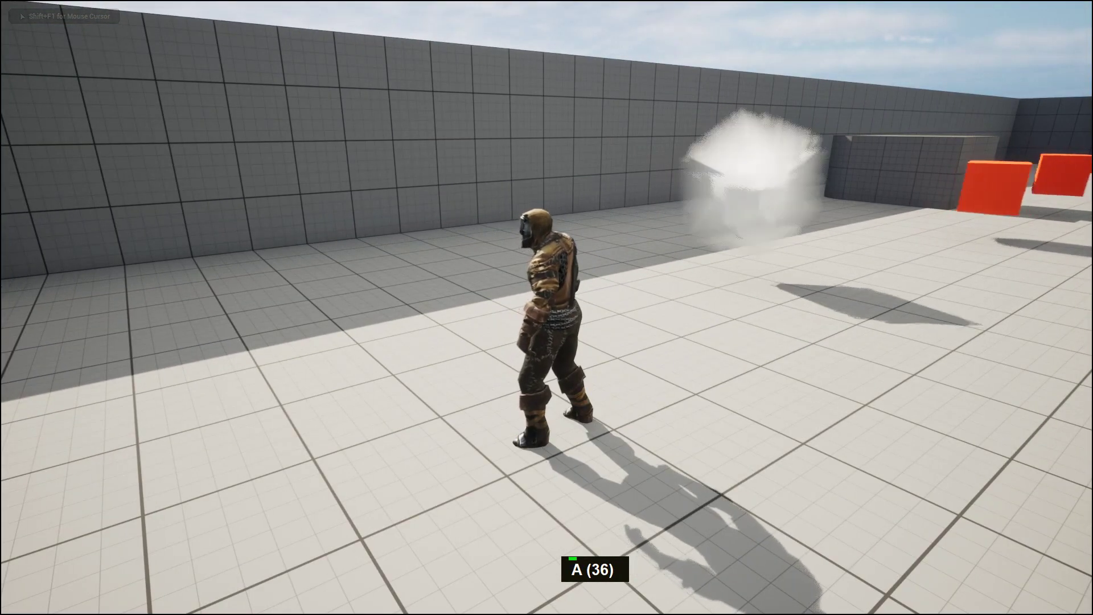
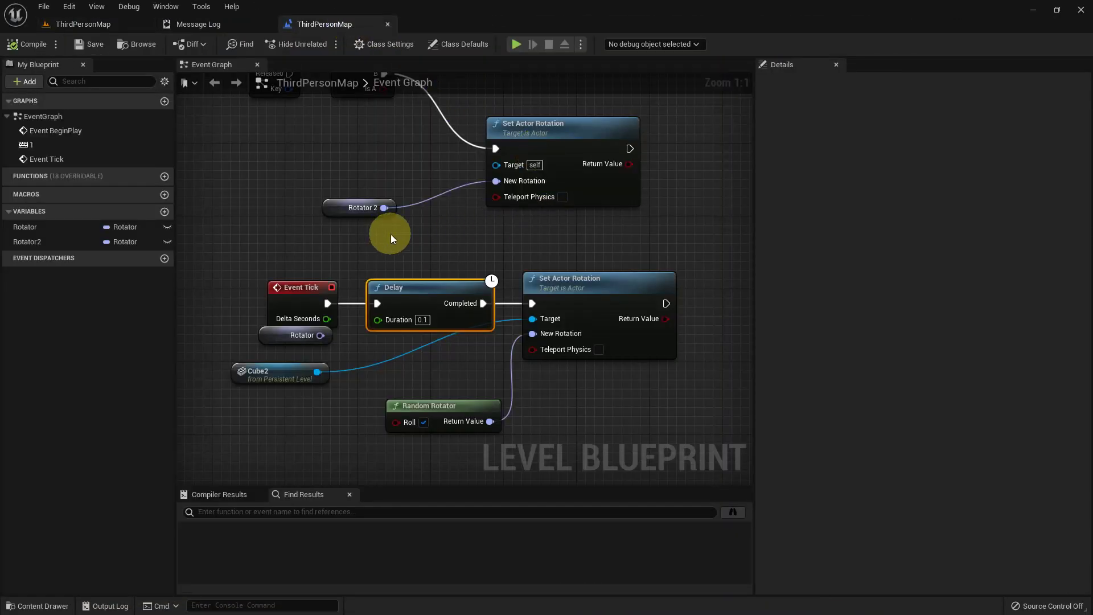
Remove the Delay node and place a SET node for the Rotator variable
right_click(496, 373)
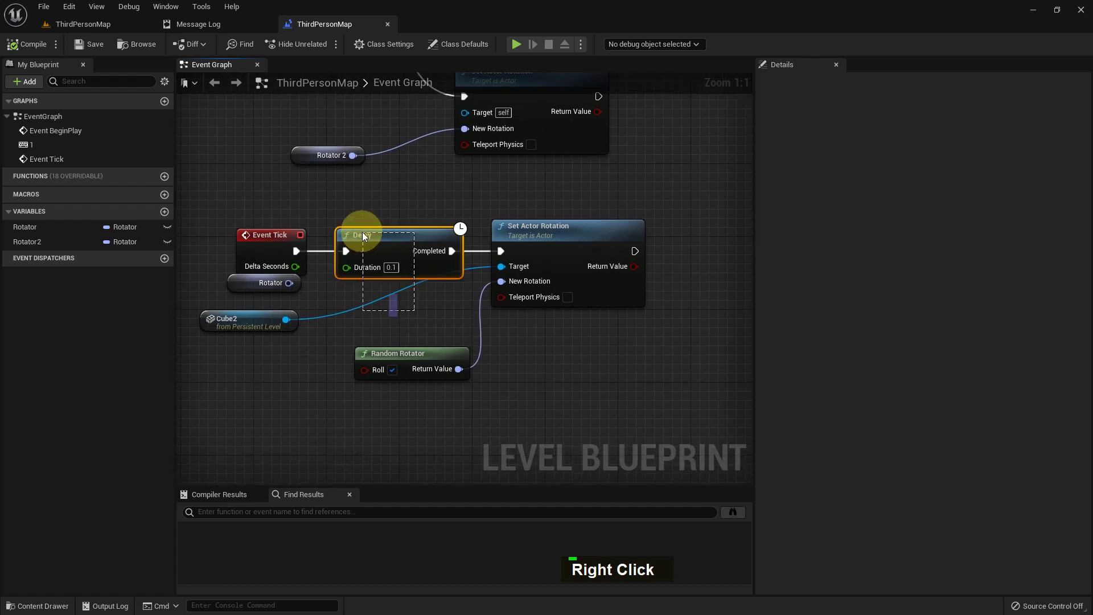
key(Delete)
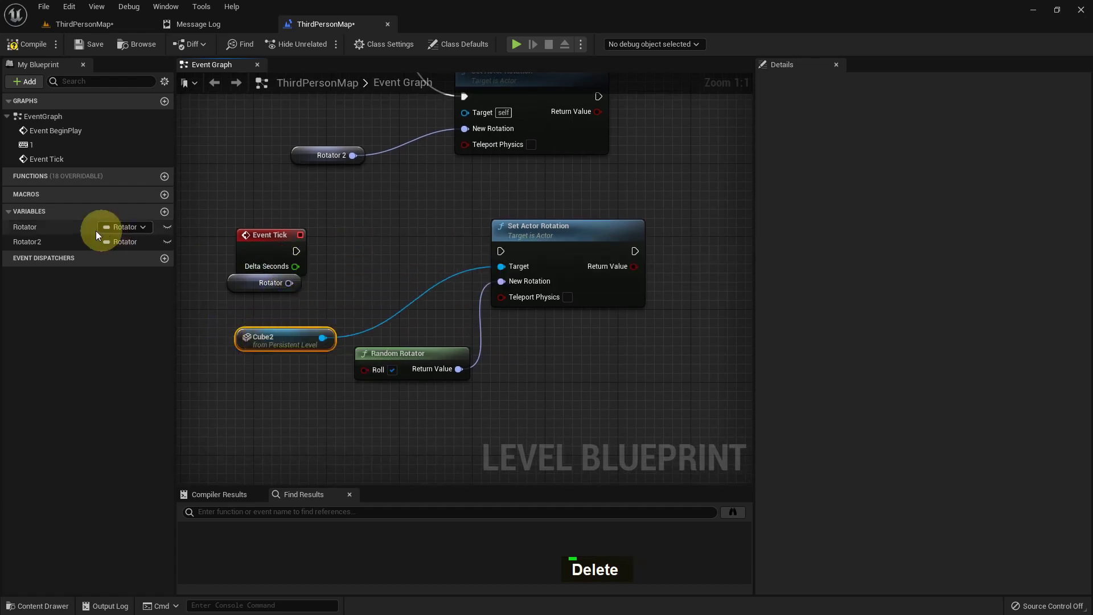
double_click(48, 230)
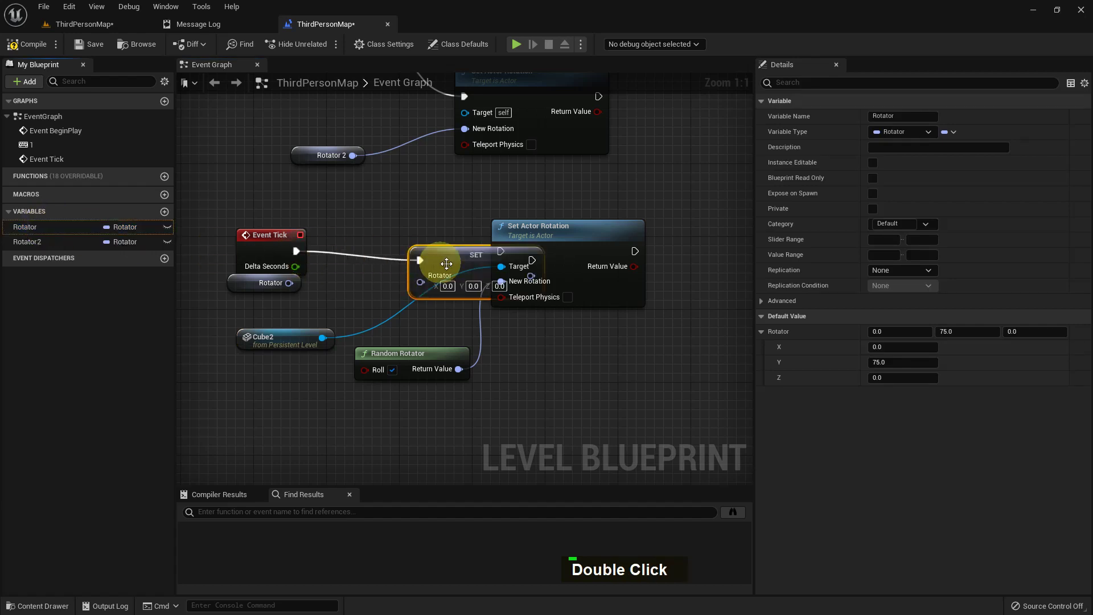
right_click(469, 238)
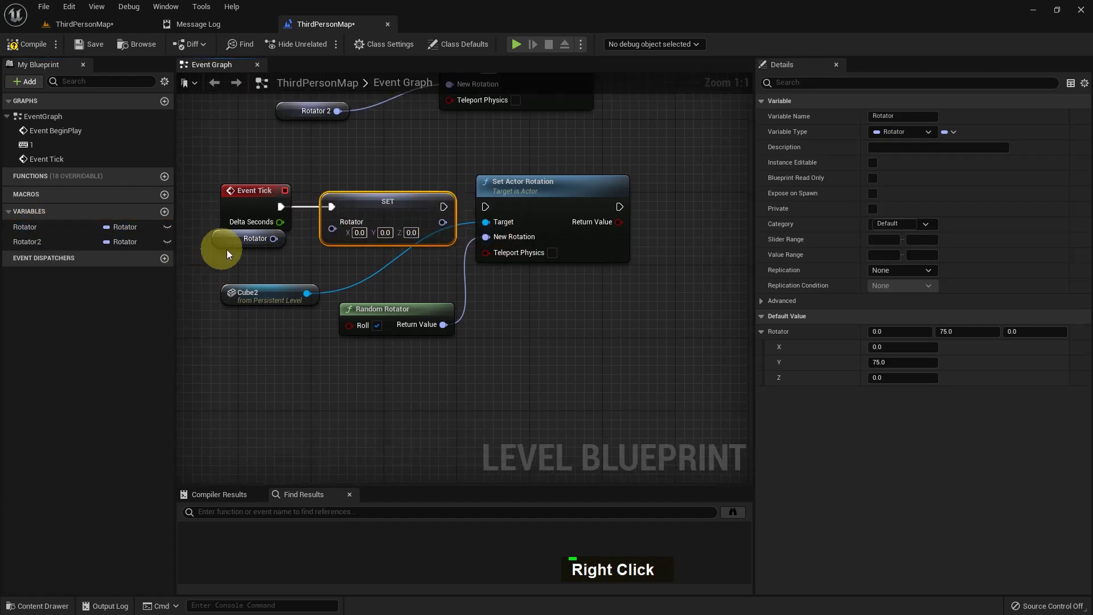
Zero the Rotator's default Y value and remove the Random Rotator node
double_click(234, 249)
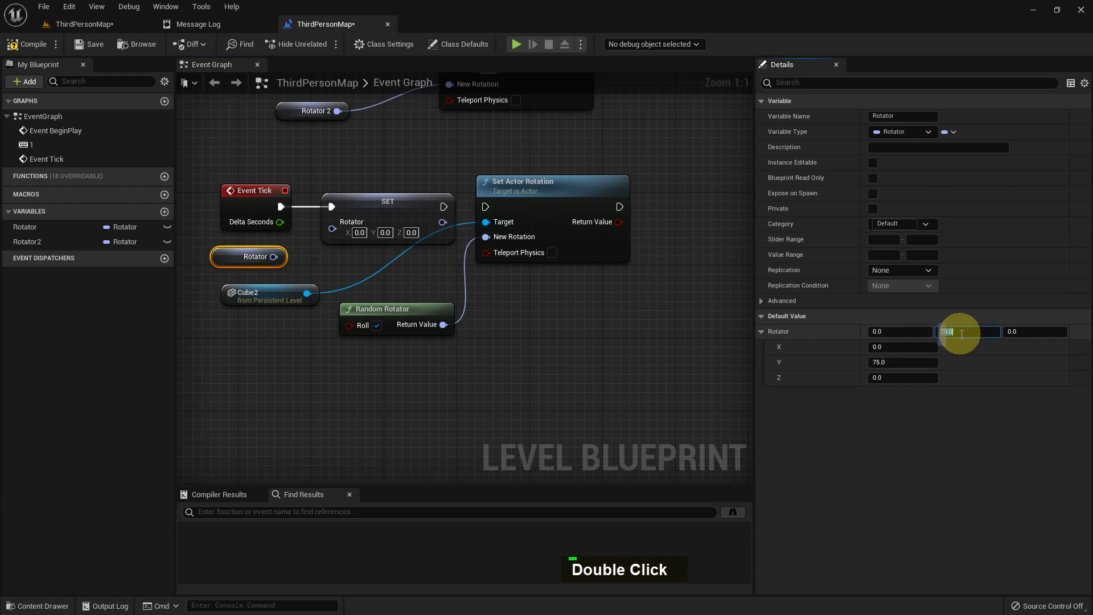
key(0)
key(Delete)
key(Return)
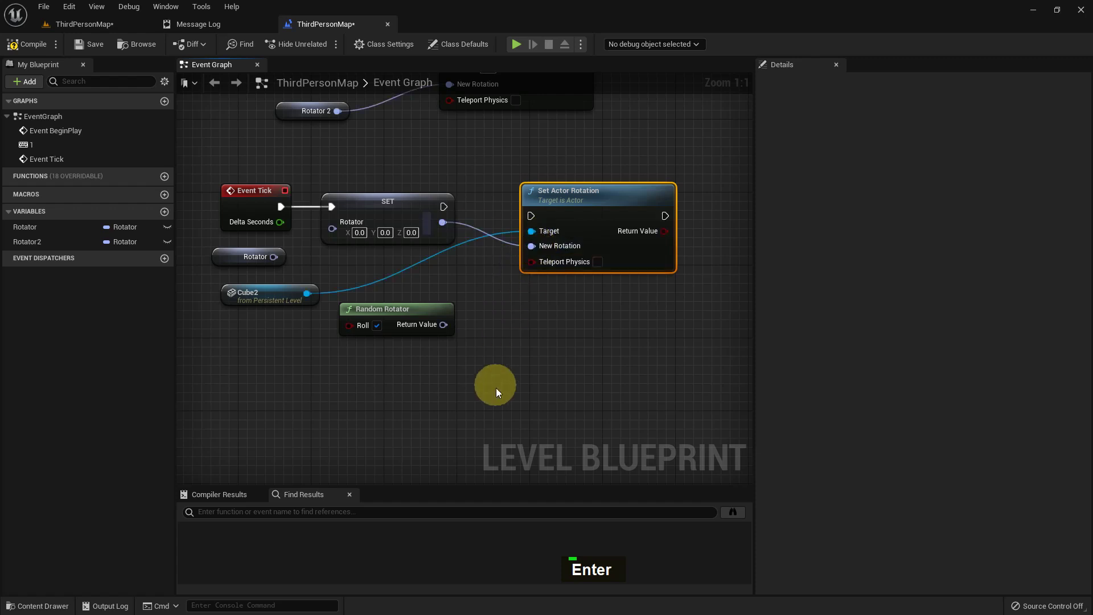
key(Delete)
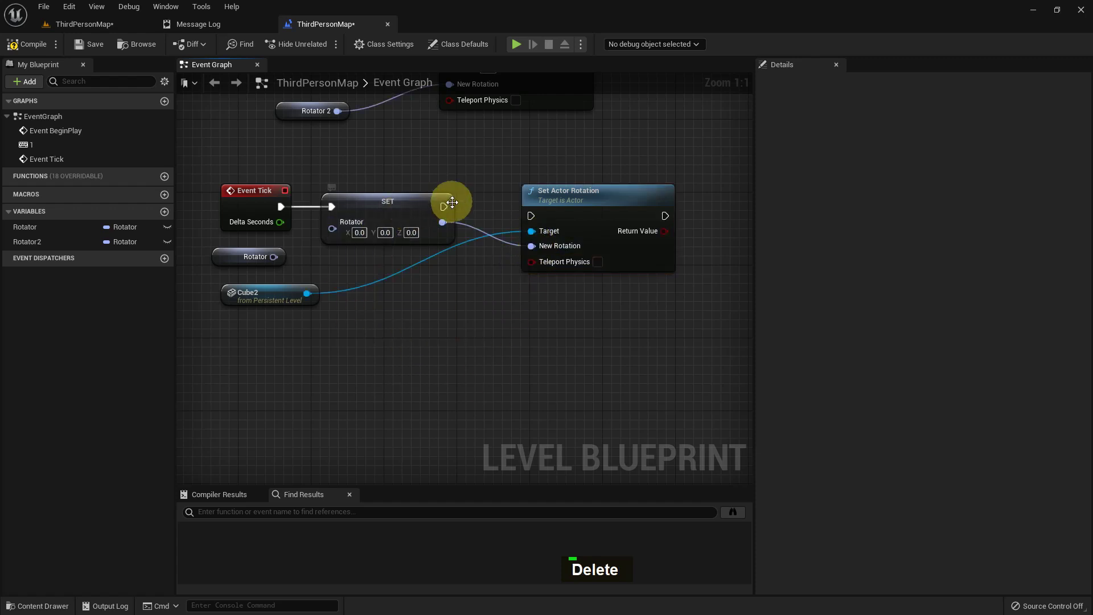
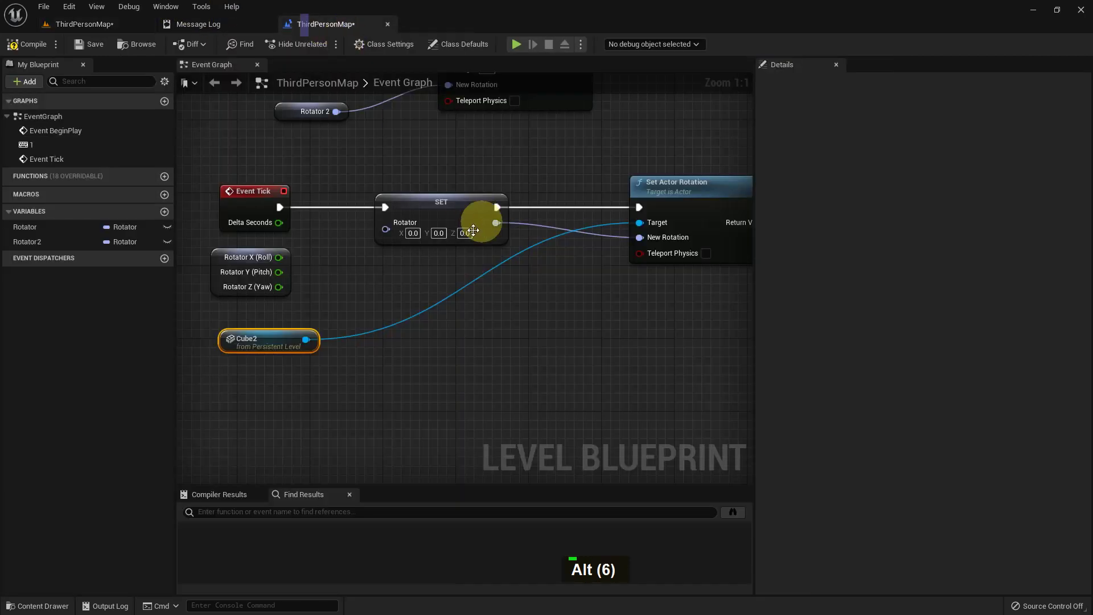
Add a float + node with B = 1.0 from Rotator Z and split the SET node's rotator into axes
scroll(up, 3)
scroll(up, 3)
key(Return)
key(1)
key(Return)
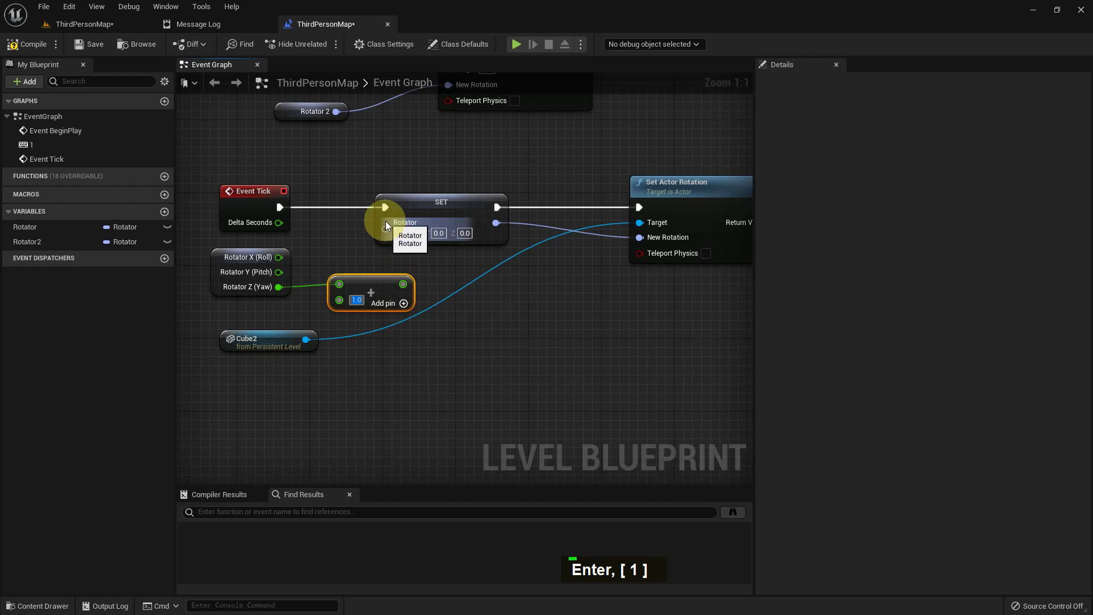
right_click(387, 231)
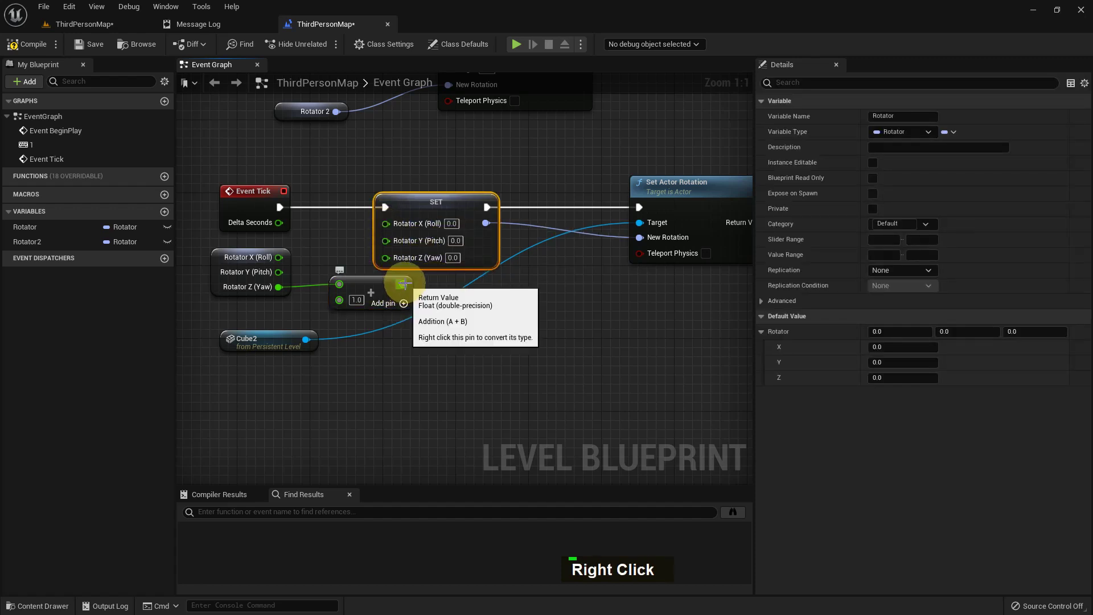
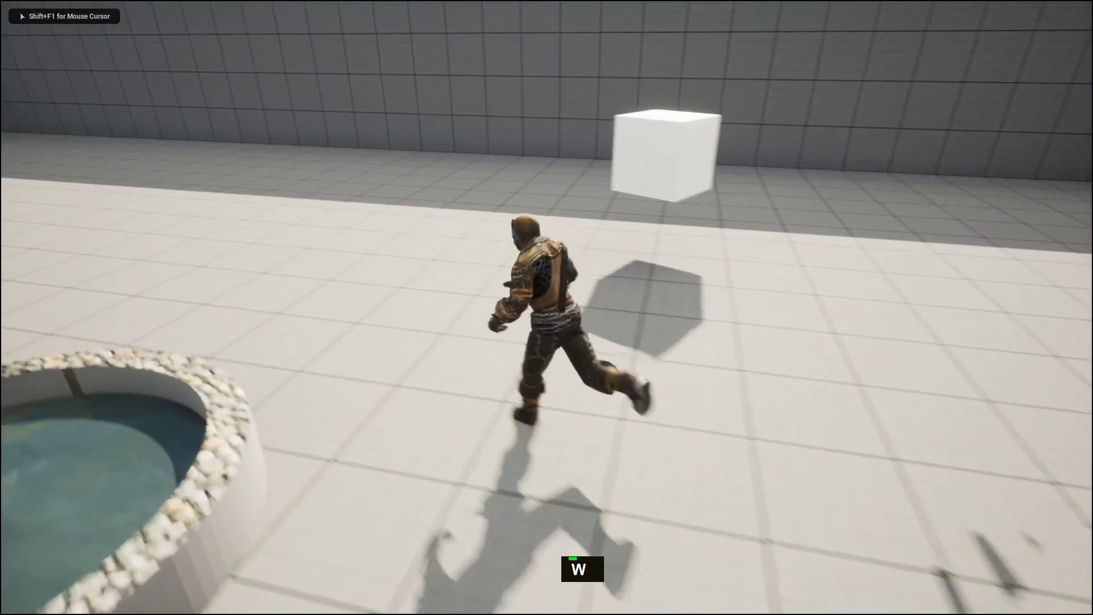
Walk toward Cube2 in play mode to check its yaw rotation, then leave fullscreen play
key(w)
key(d)
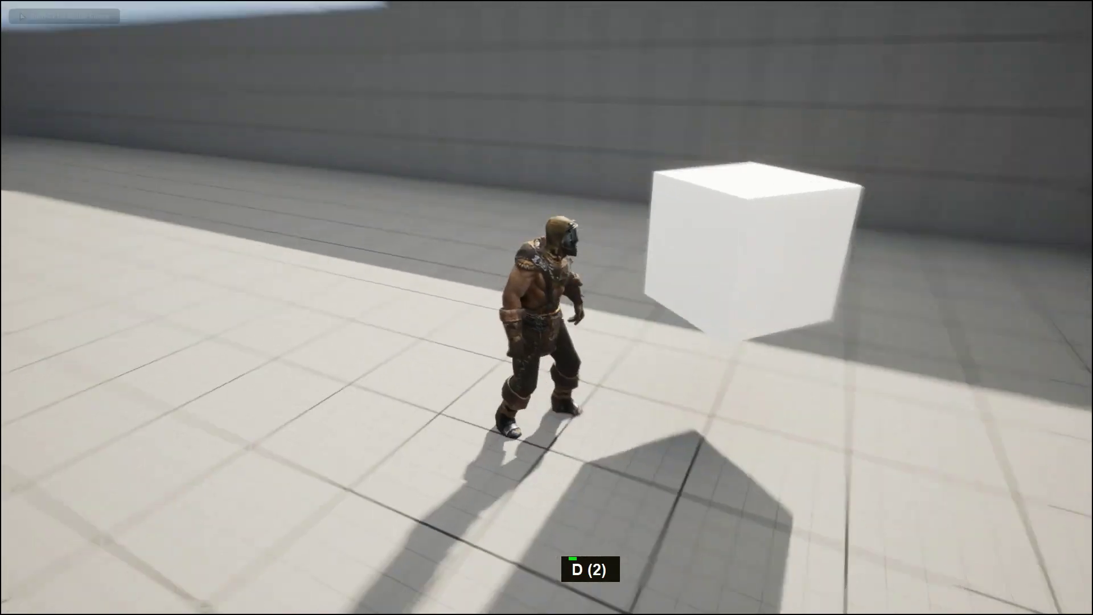
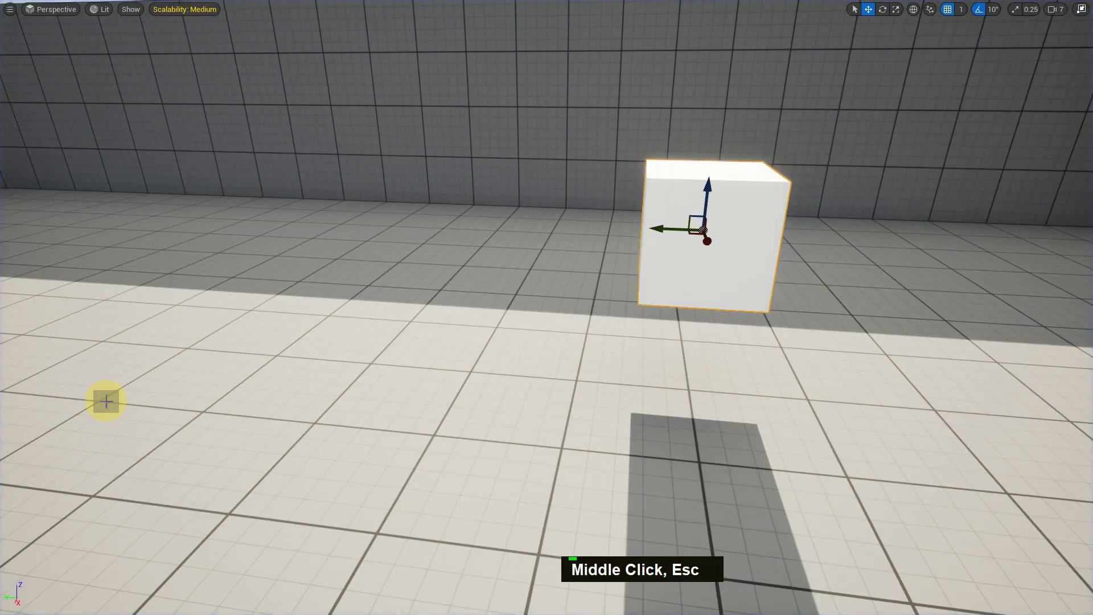
key(F11)
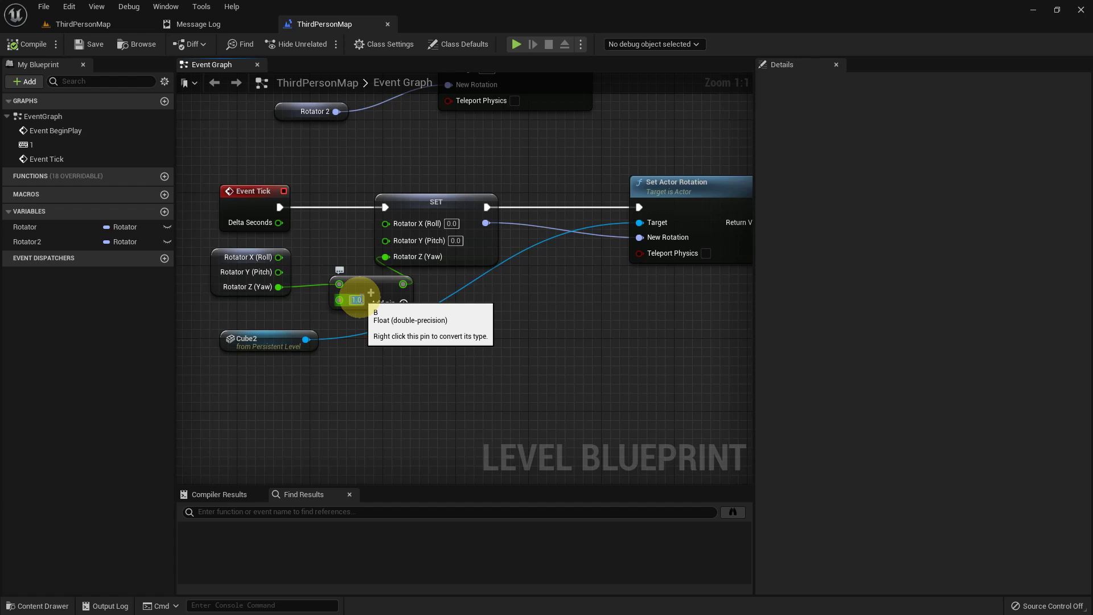
Change the + node's B value to 5.0, recompile the Level Blueprint and start playing the level
key(5)
key(Return)
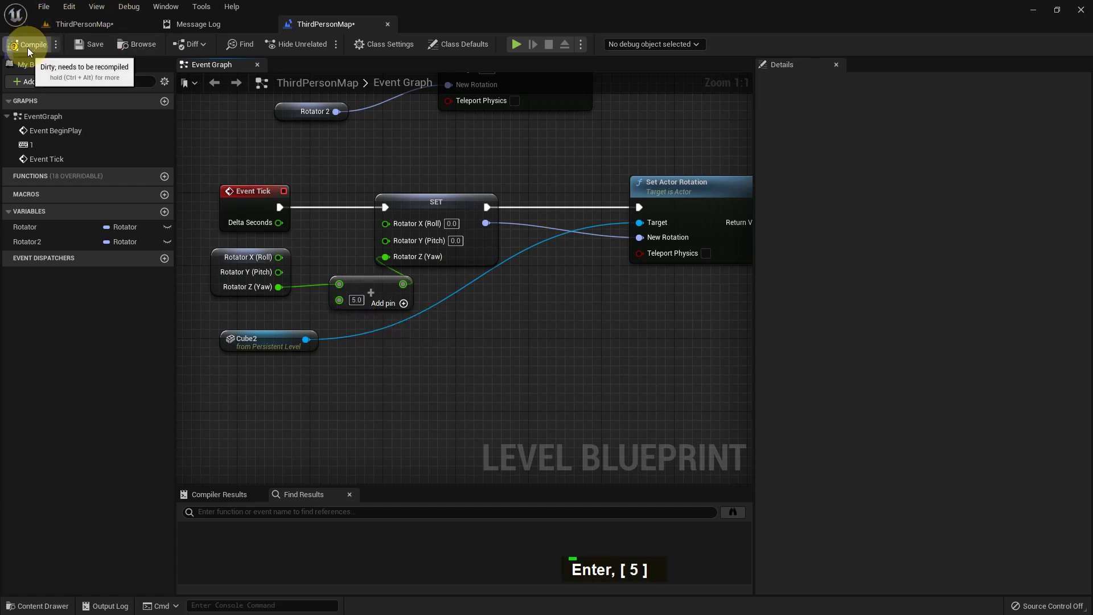
double_click(80, 54)
double_click(90, 28)
middle_click(587, 316)
key(F11)
key(alt+p)
Move the character around the spinning Cube2 and leave play mode
key(w)
key(a)
key(a)
key(a)
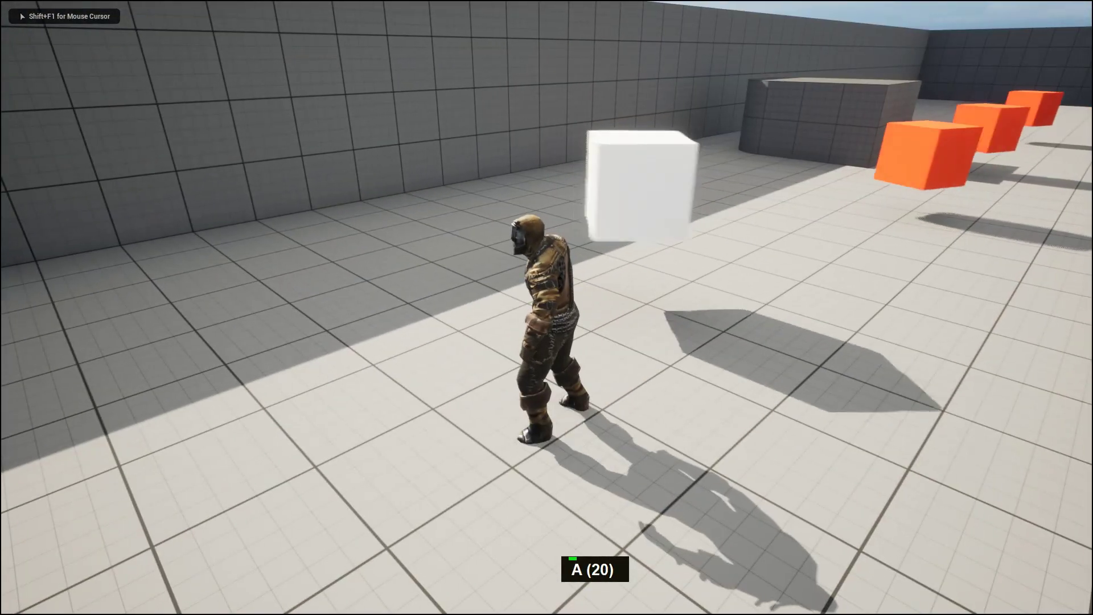
key(d)
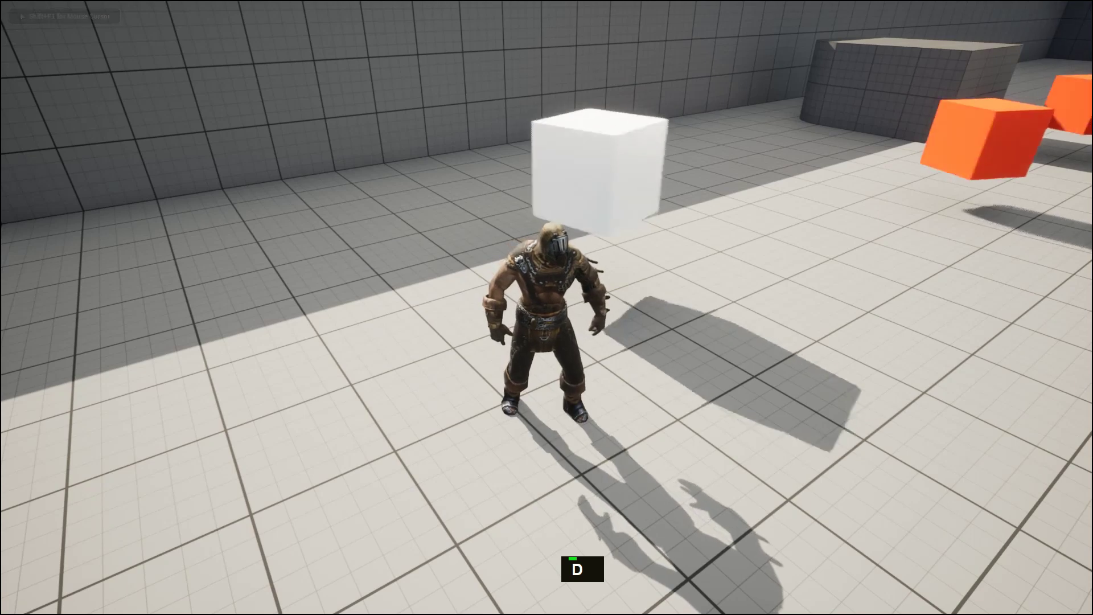
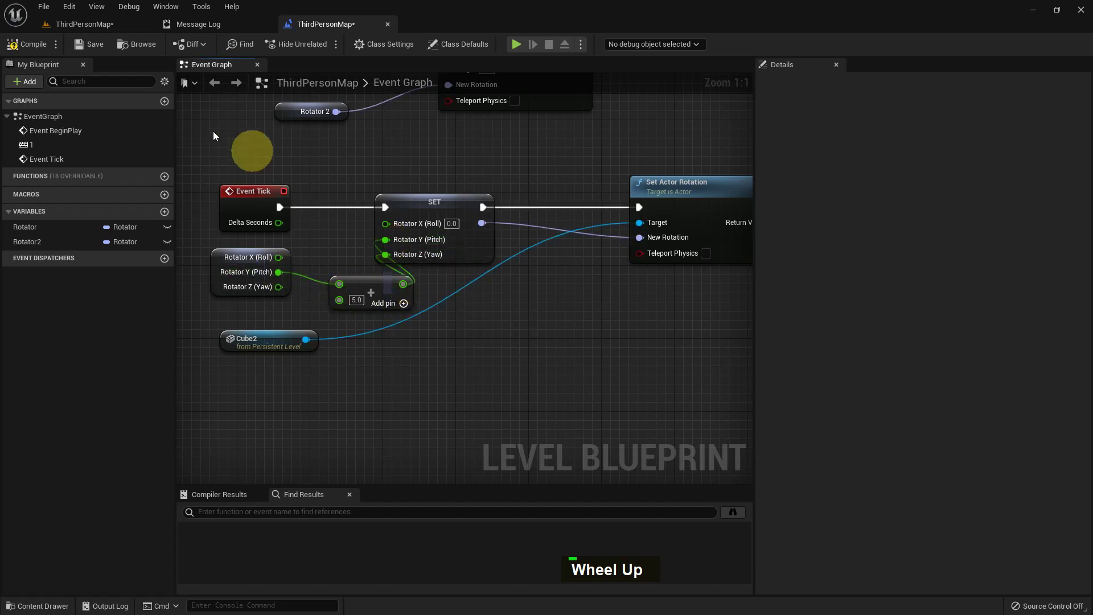
Compile the blueprint with the 5.0 increment rewired to Rotator Y (Pitch) and play-test the tilting cube
click(397, 256)
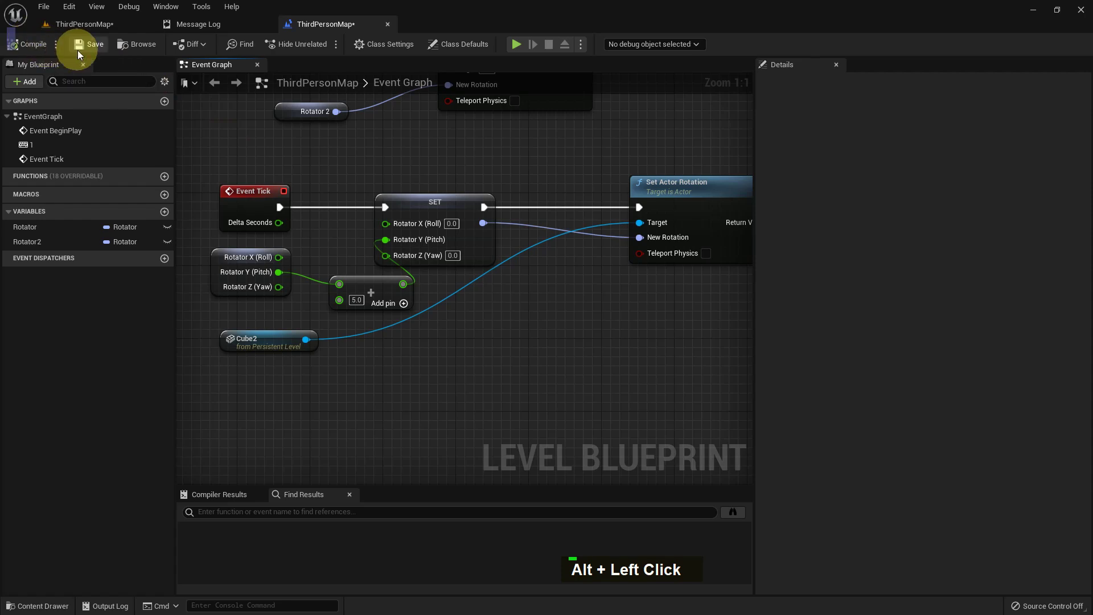
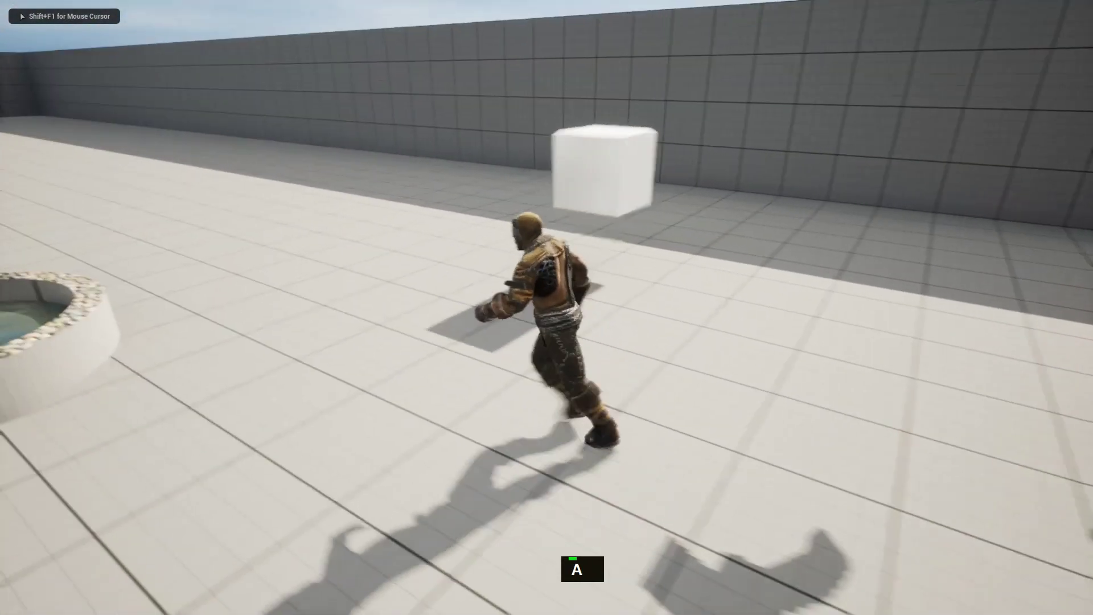
key(d)
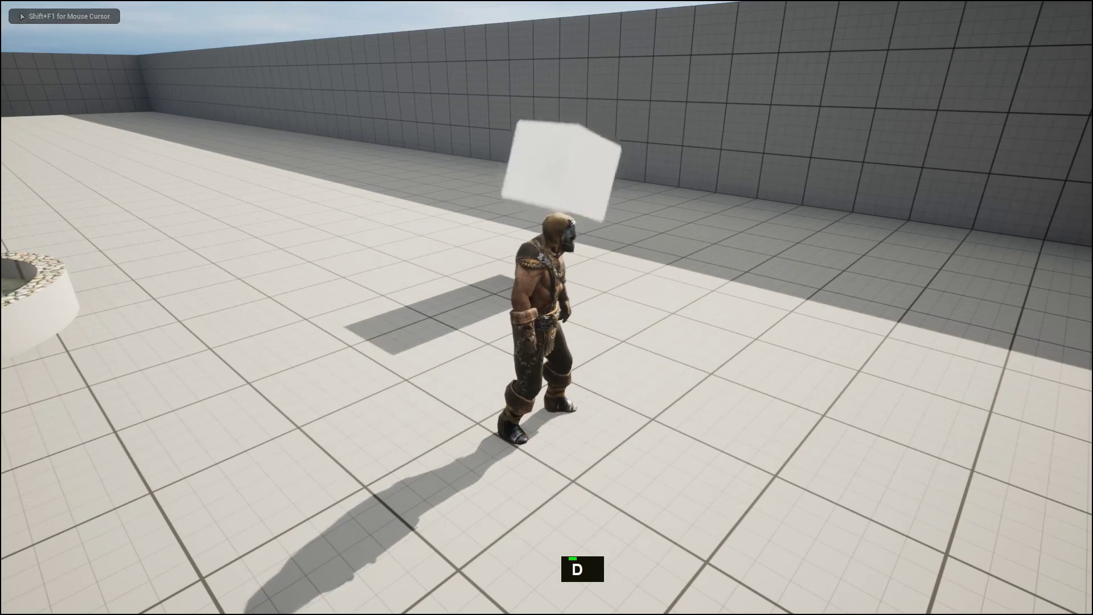
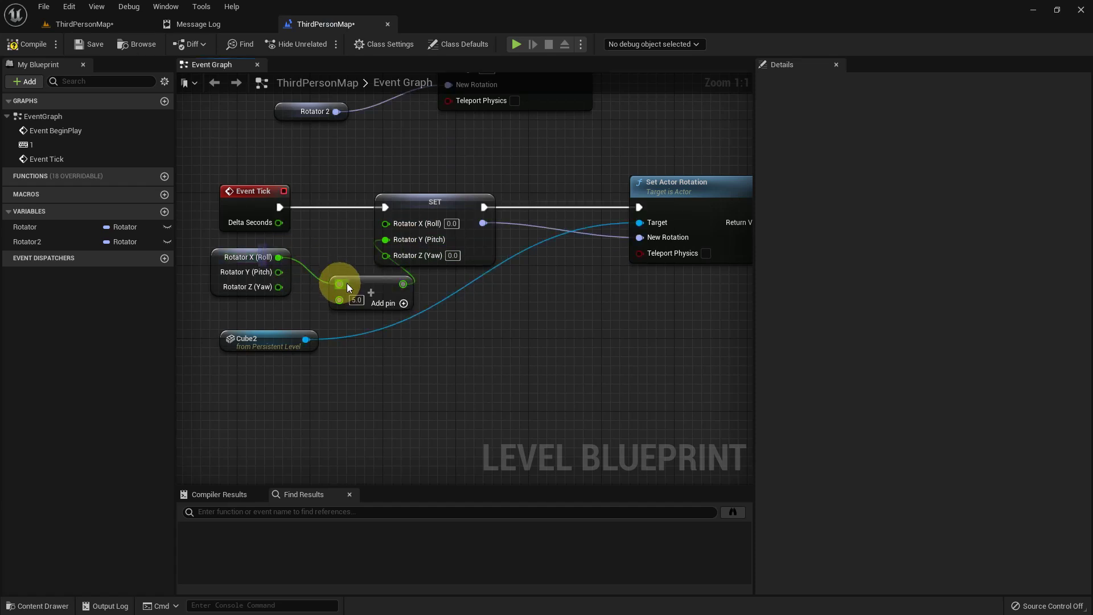
Rewire the 5.0 increment to Rotator X (Roll) and paste a second copy of the + node
click(400, 239)
double_click(81, 50)
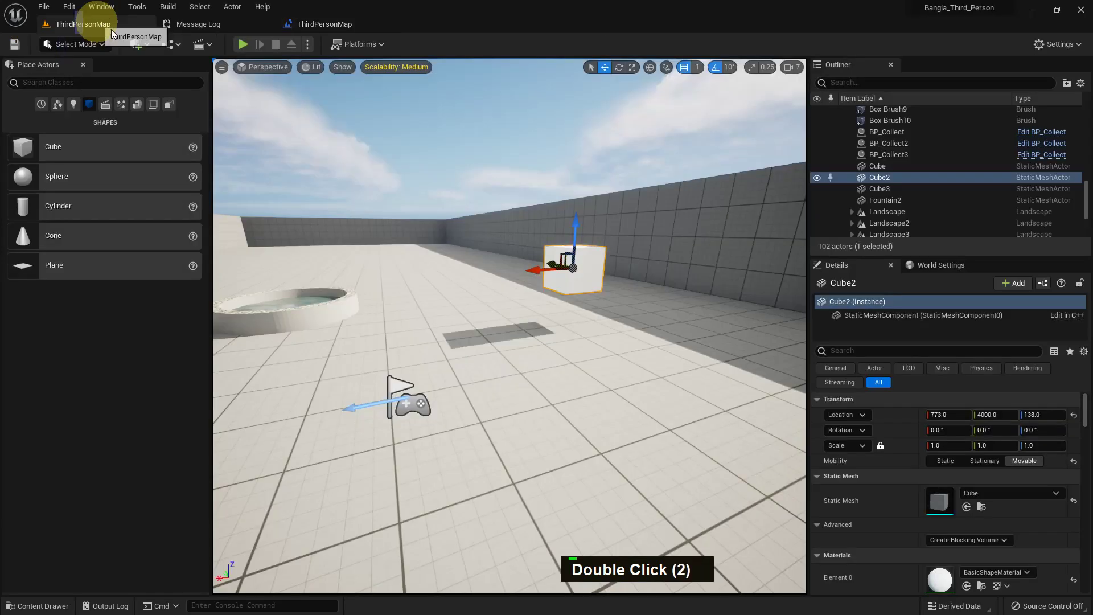
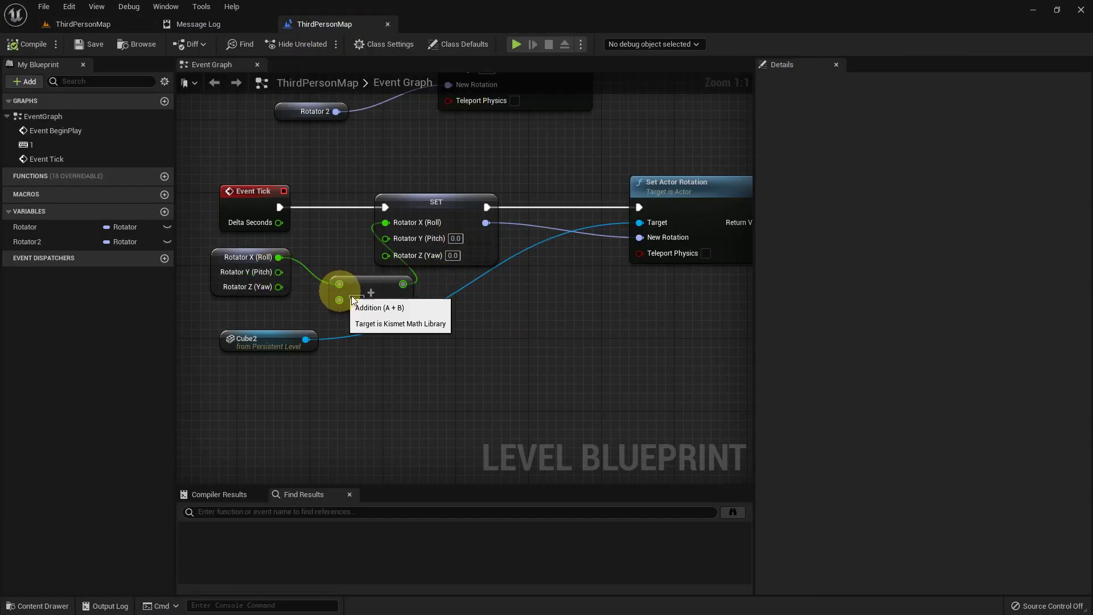
key(ctrl+c)
key(ctrl+v)
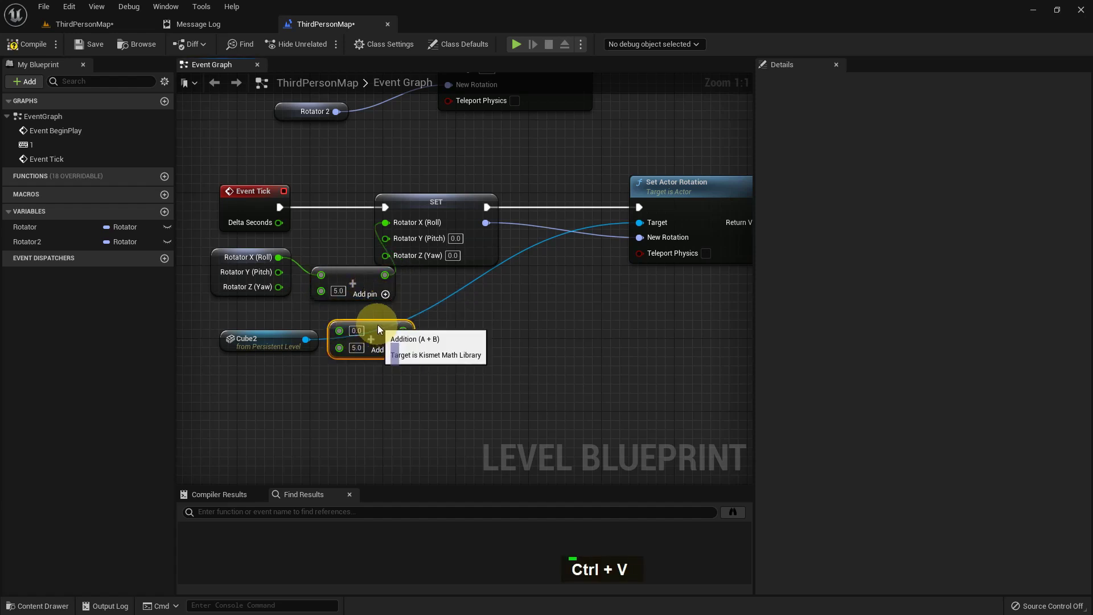
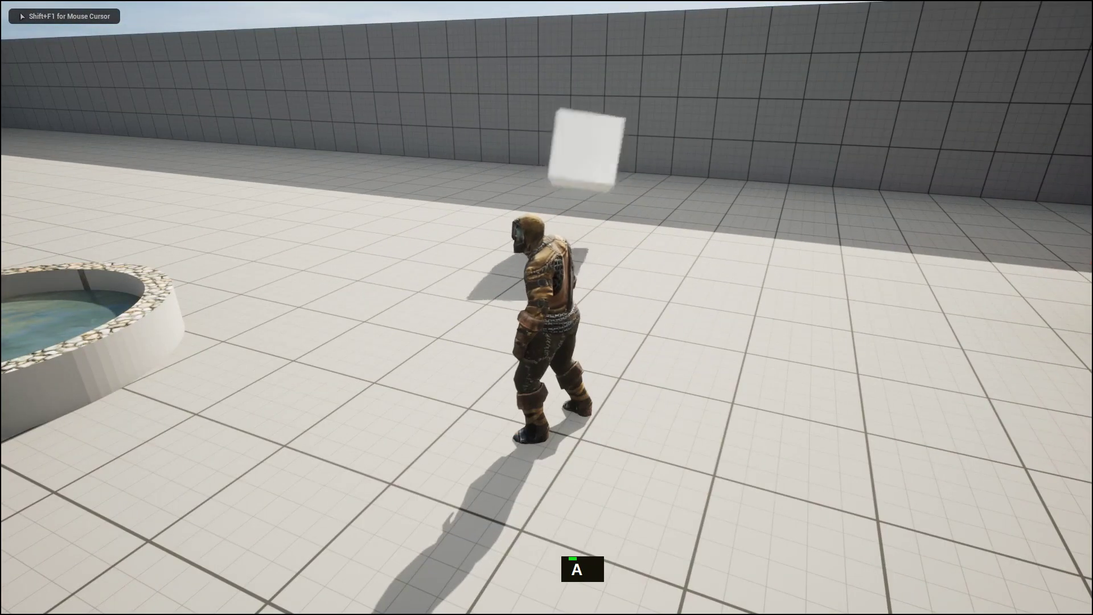
Turn the character to face Cube2 tumbling on roll and pitch in play mode
key(w)
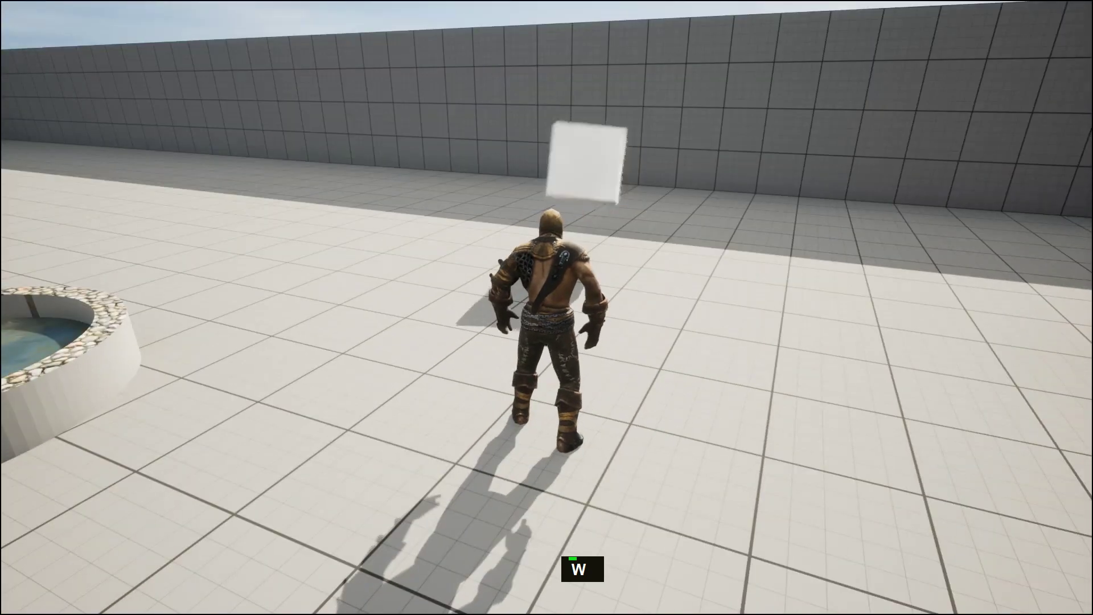